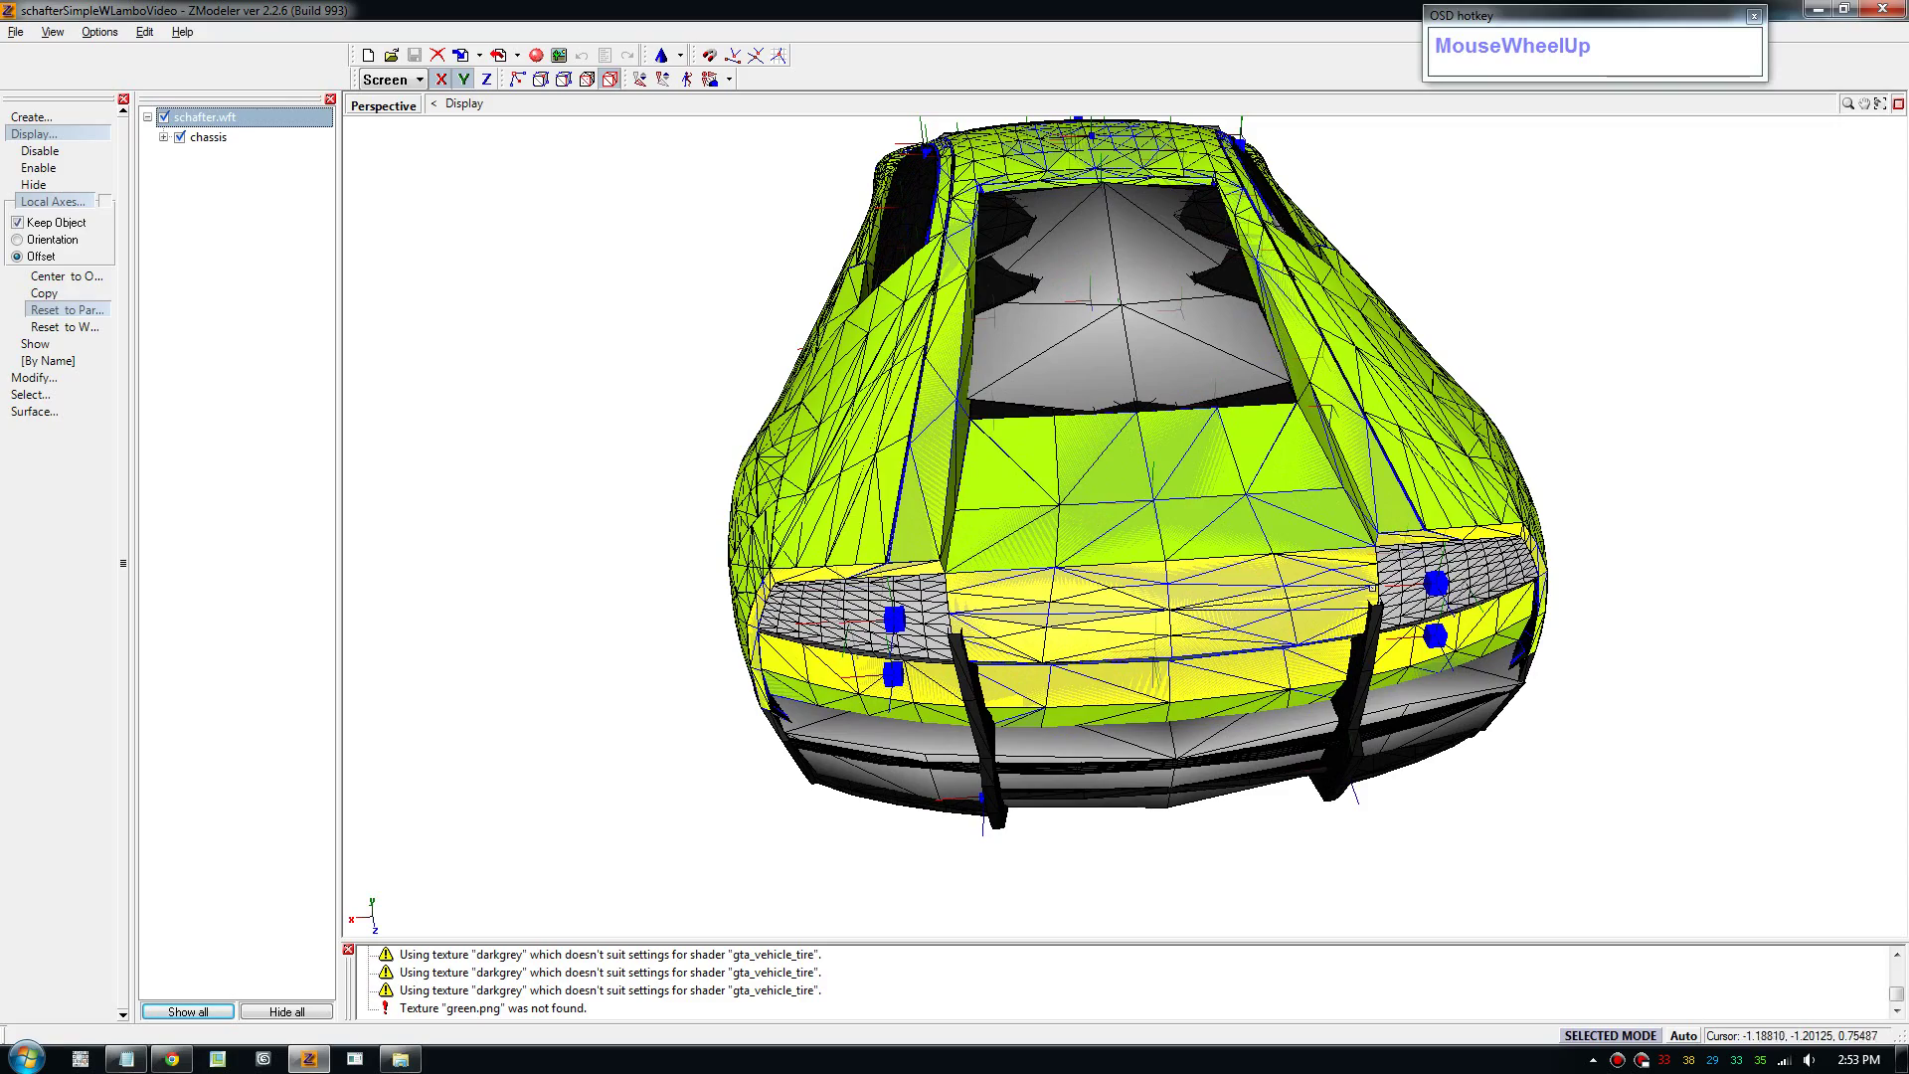
Bring up the Materials Editor after looking the car over in perspective.
{"action": "left_click", "coordinate": [893, 609]}
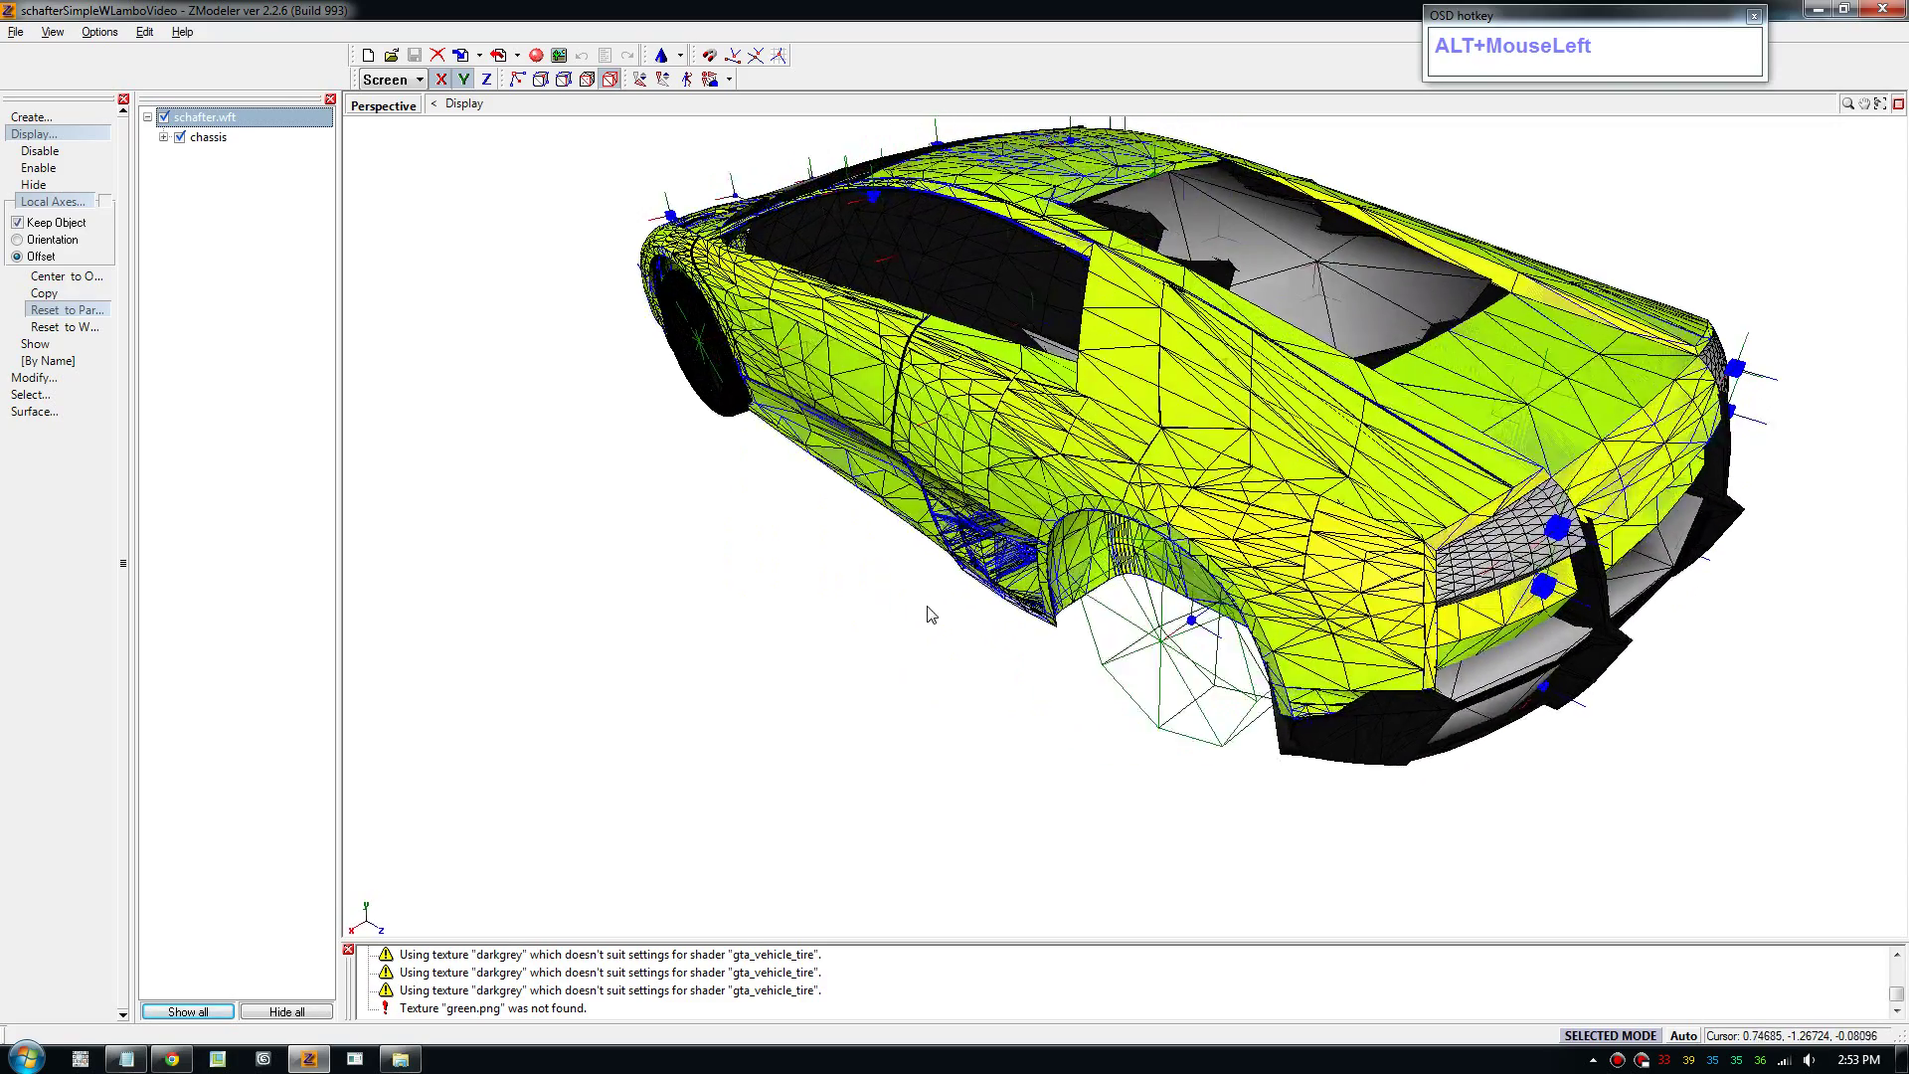
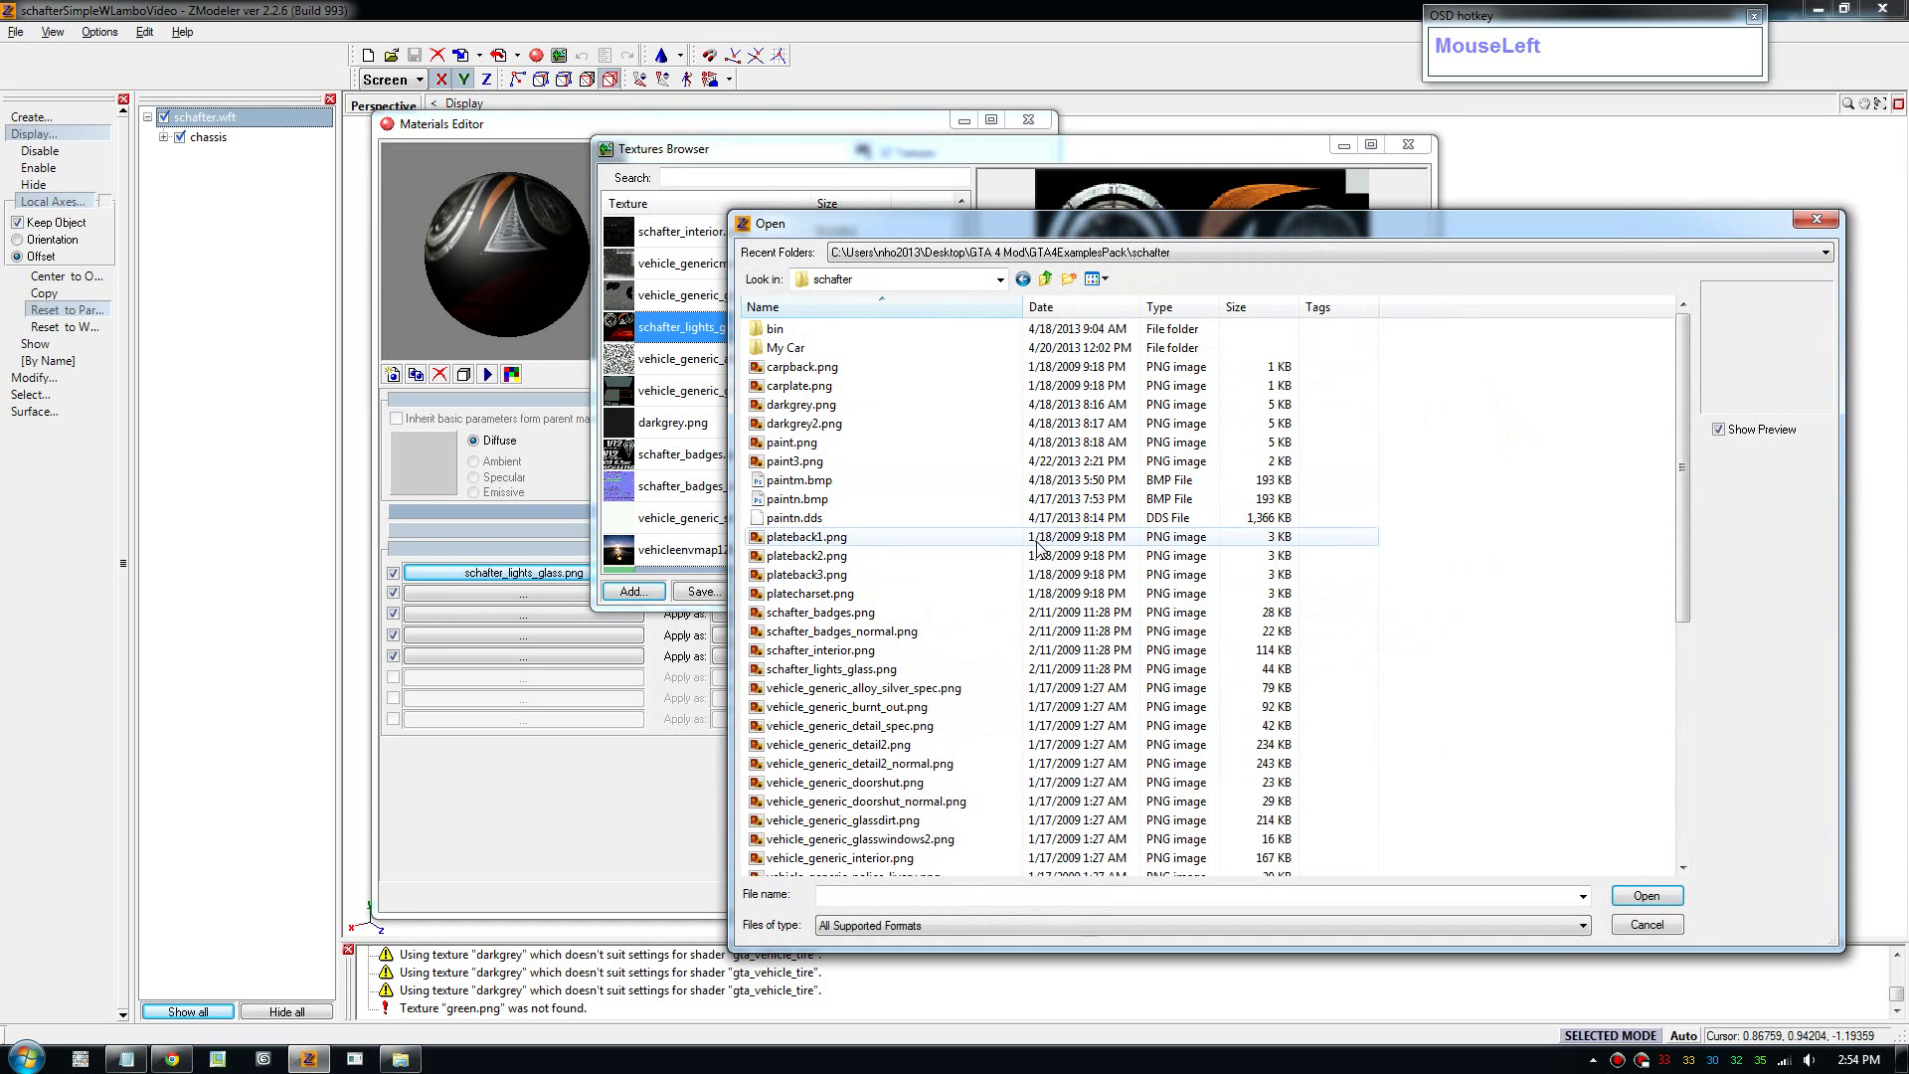
Browse the vehshare folder as thumbnails and add schafter_lights_glass.png to the lights (vehglass) material.
{"action": "right_click", "coordinate": [1436, 446]}
{"action": "left_click", "coordinate": [1491, 465]}
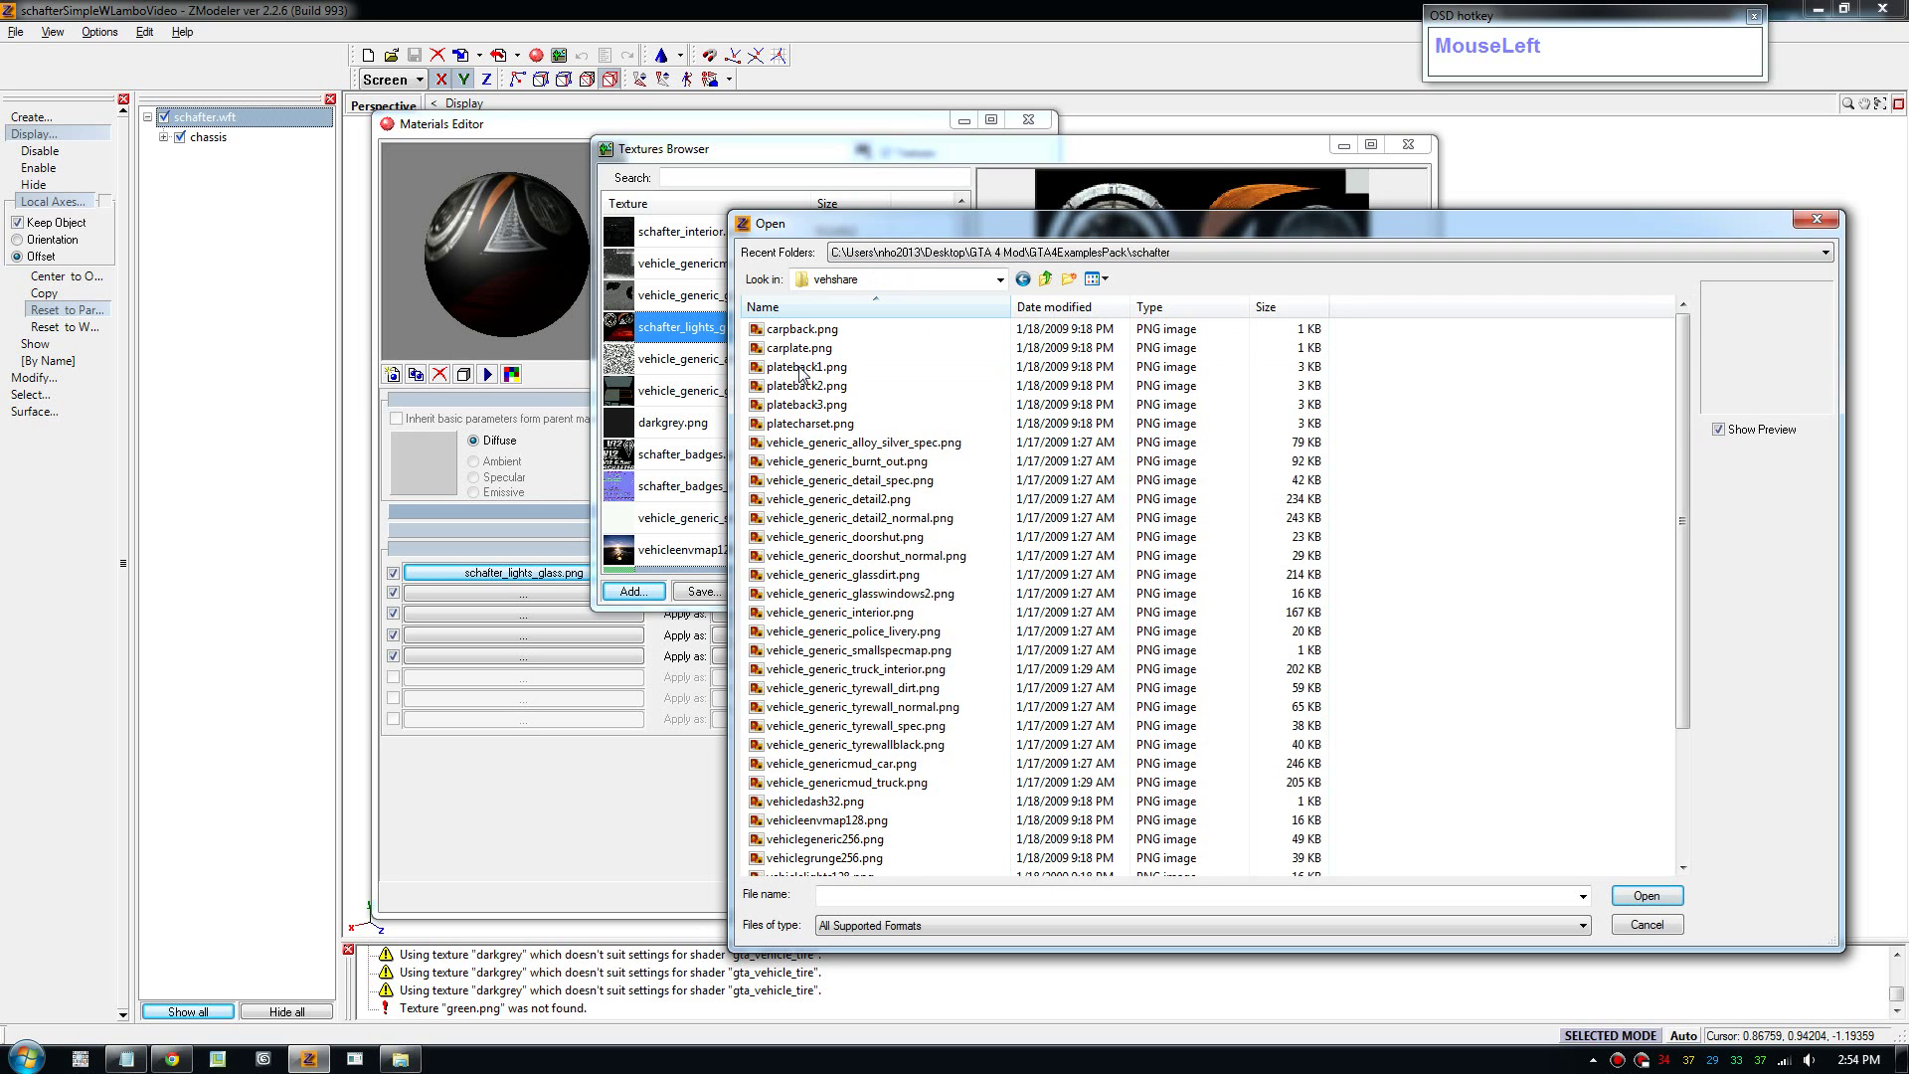
{"action": "right_click", "coordinate": [1470, 426]}
{"action": "left_click_drag", "start_coordinate": [1477, 434], "coordinate": [1559, 528]}
{"action": "right_click", "coordinate": [1560, 528]}
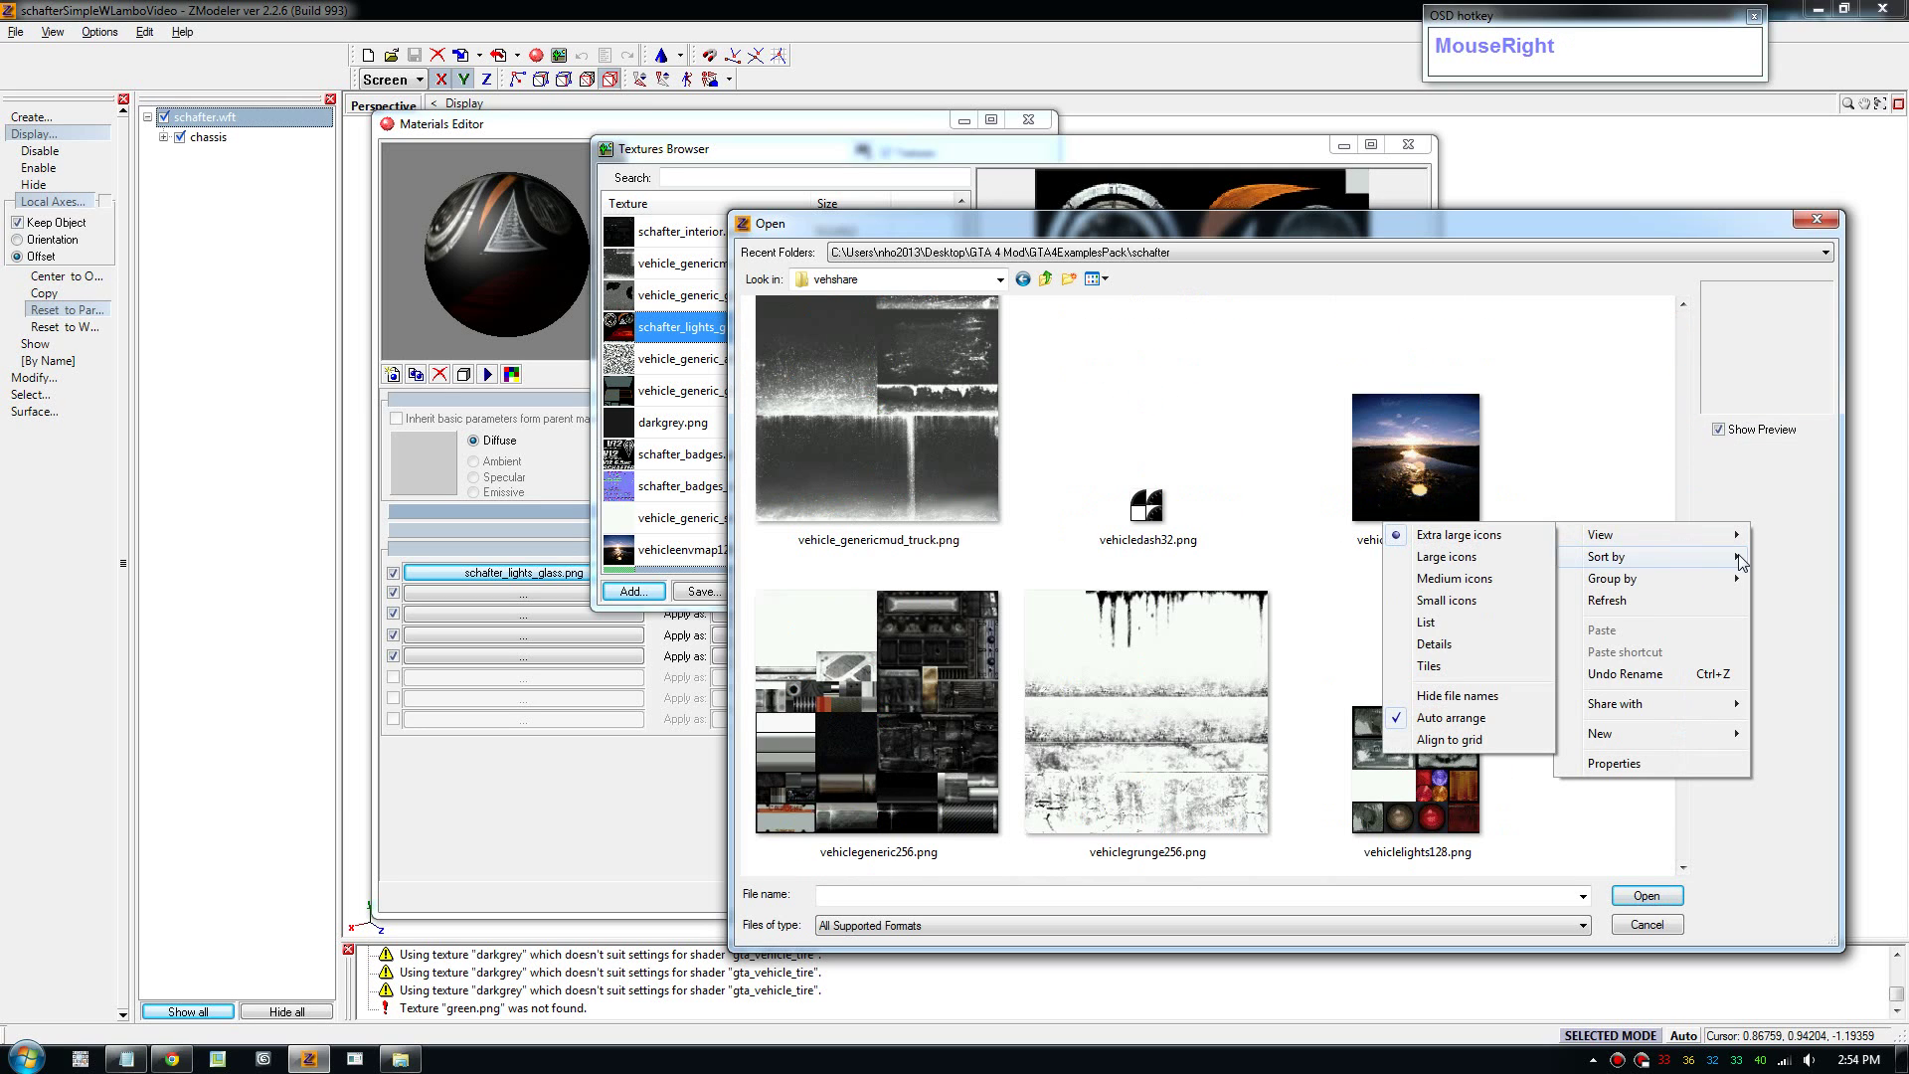
{"action": "left_click_drag", "start_coordinate": [1533, 567], "coordinate": [1385, 465]}
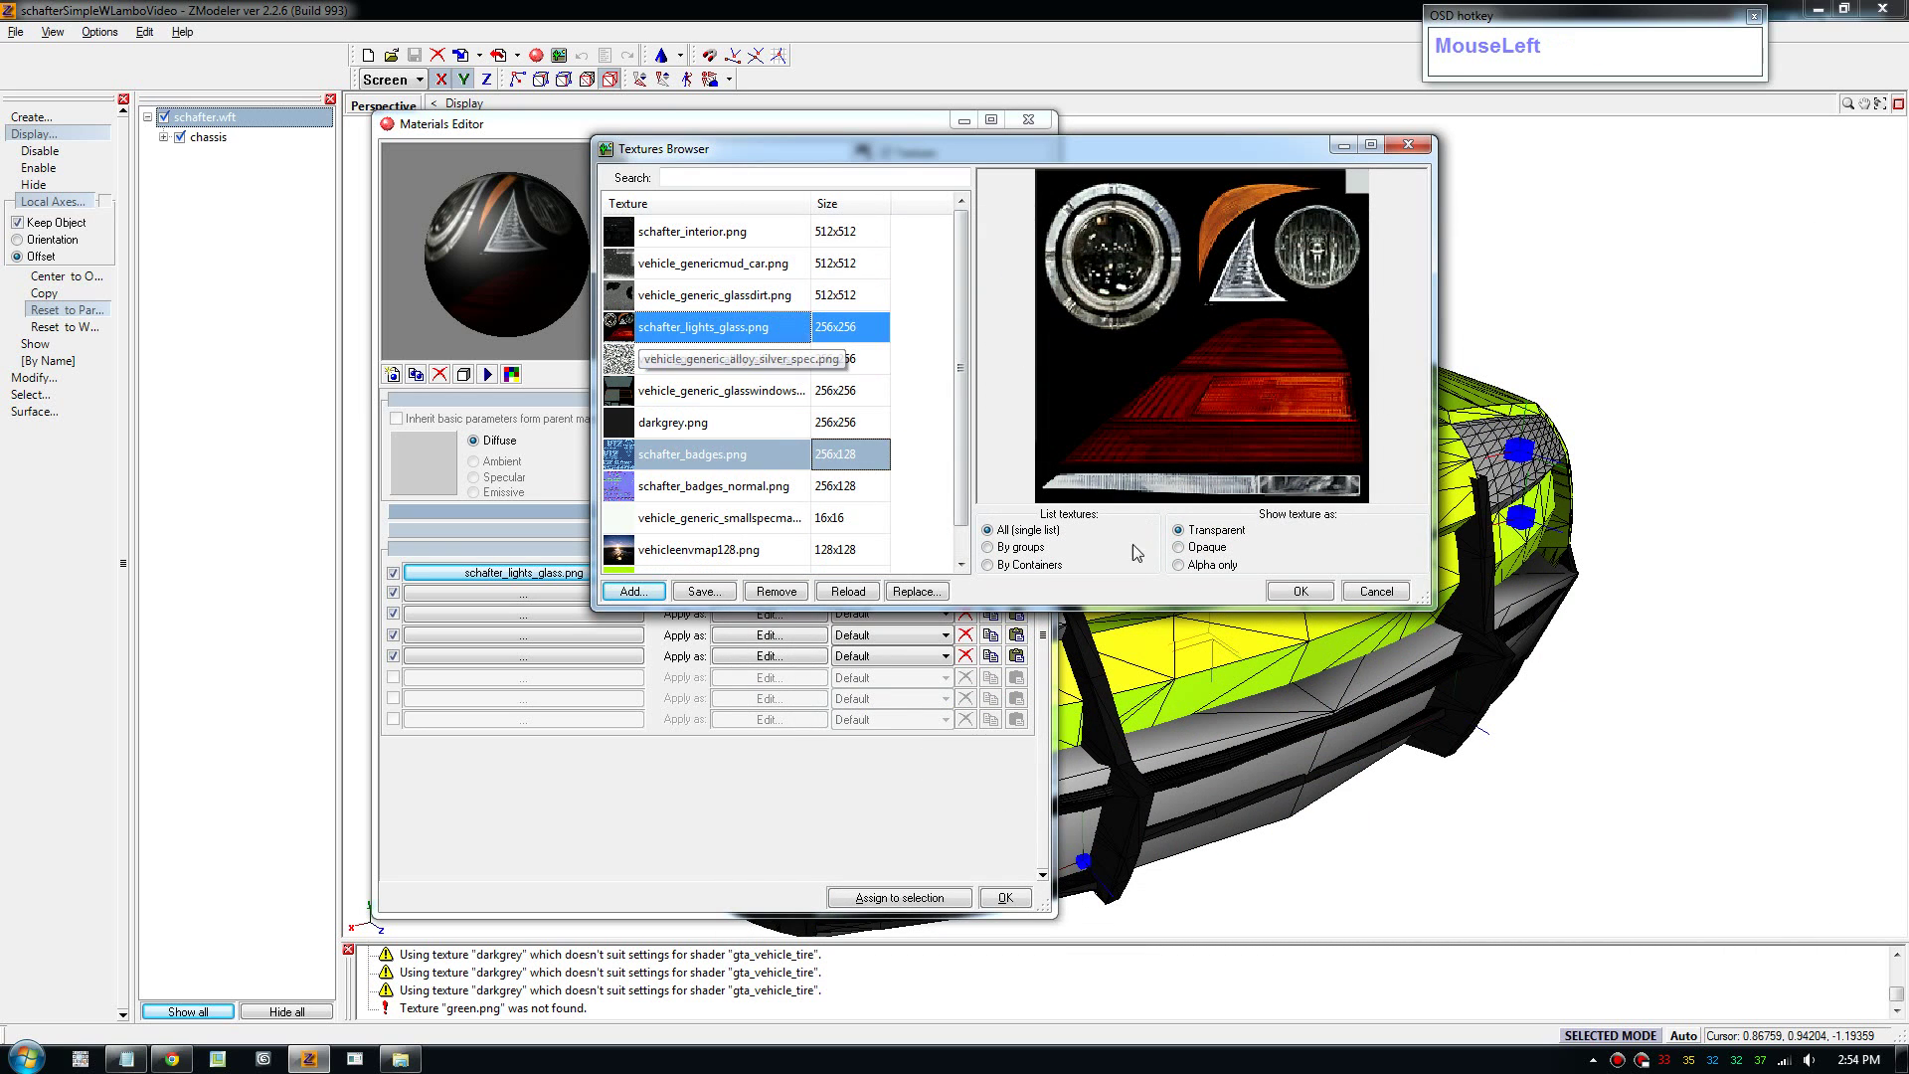
{"action": "left_click_drag", "start_coordinate": [826, 611], "coordinate": [341, 507]}
Select taillight_r_L0/L1 and taillight_l_L0/L1 by name and choose the lights (vehglass) material for them.
{"action": "left_click", "coordinate": [342, 508]}
{"action": "left_click", "coordinate": [348, 541]}
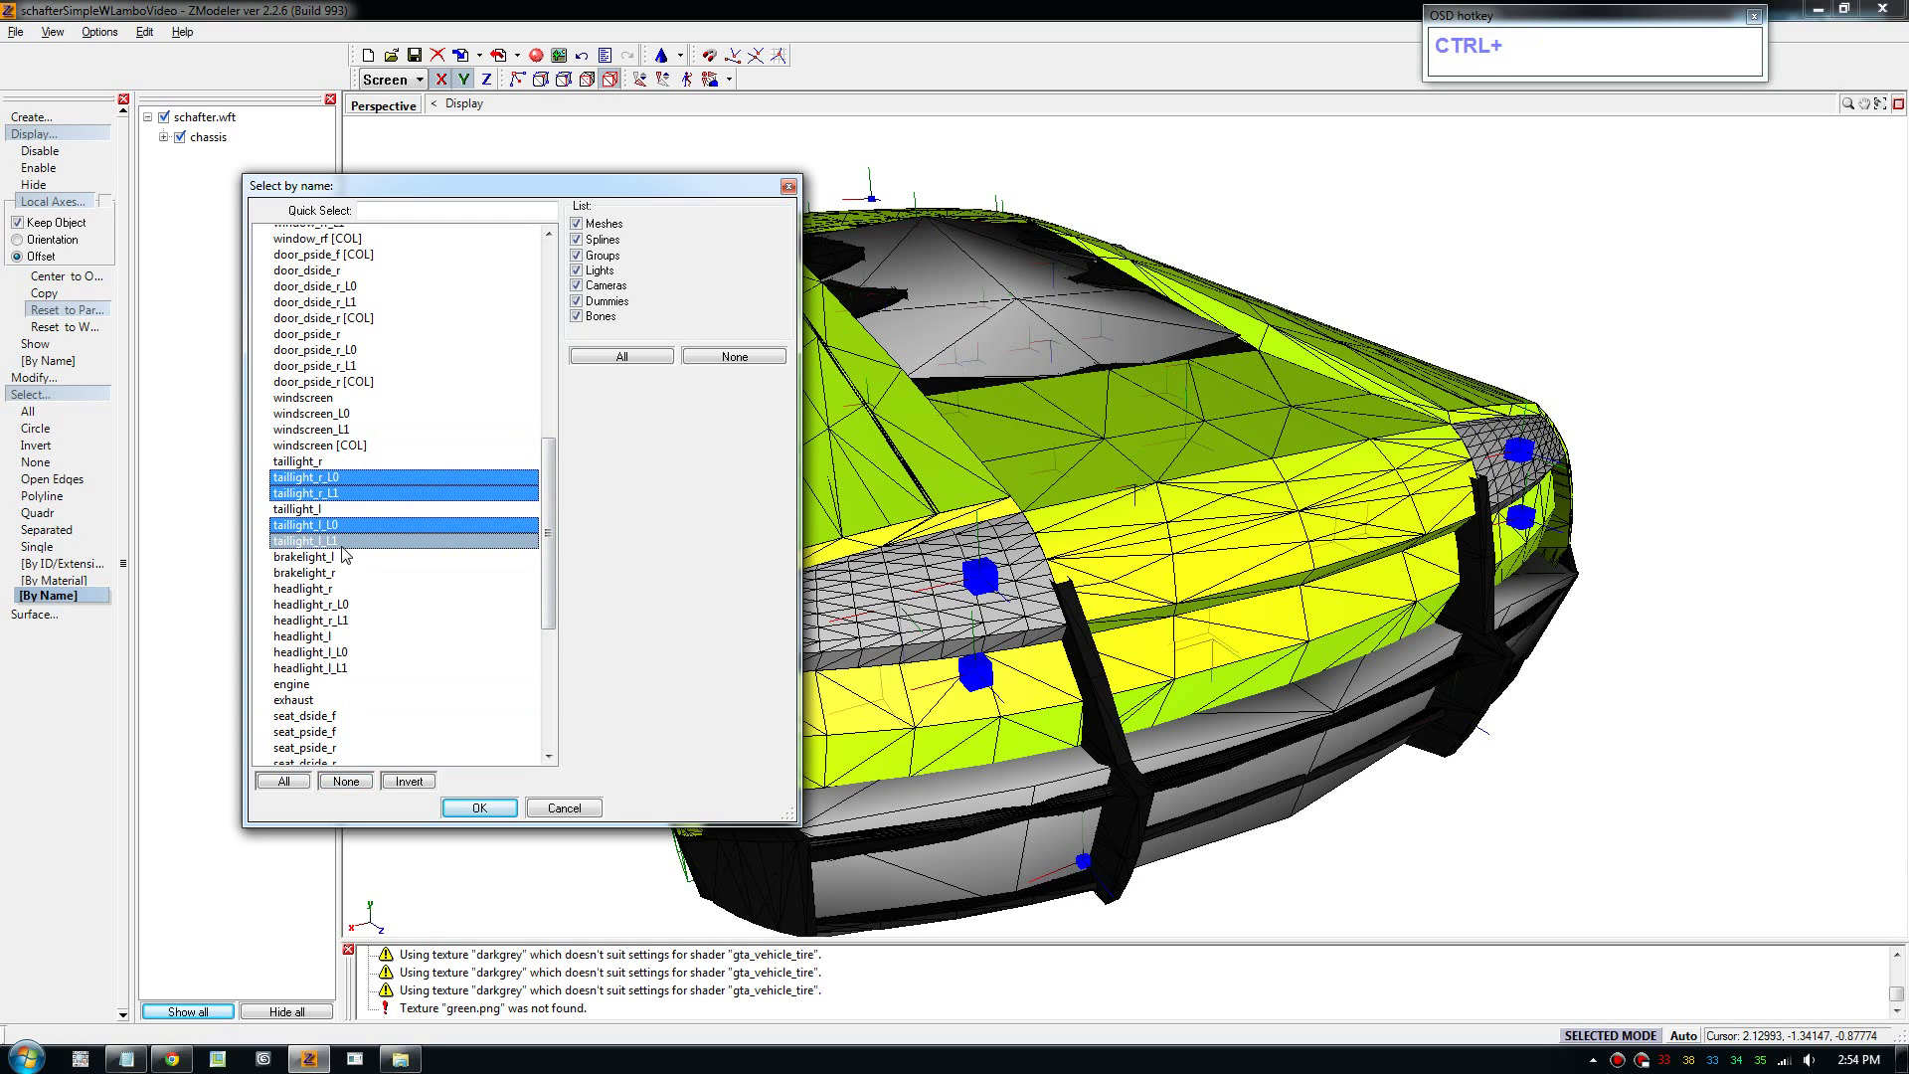
{"action": "left_click", "coordinate": [349, 549]}
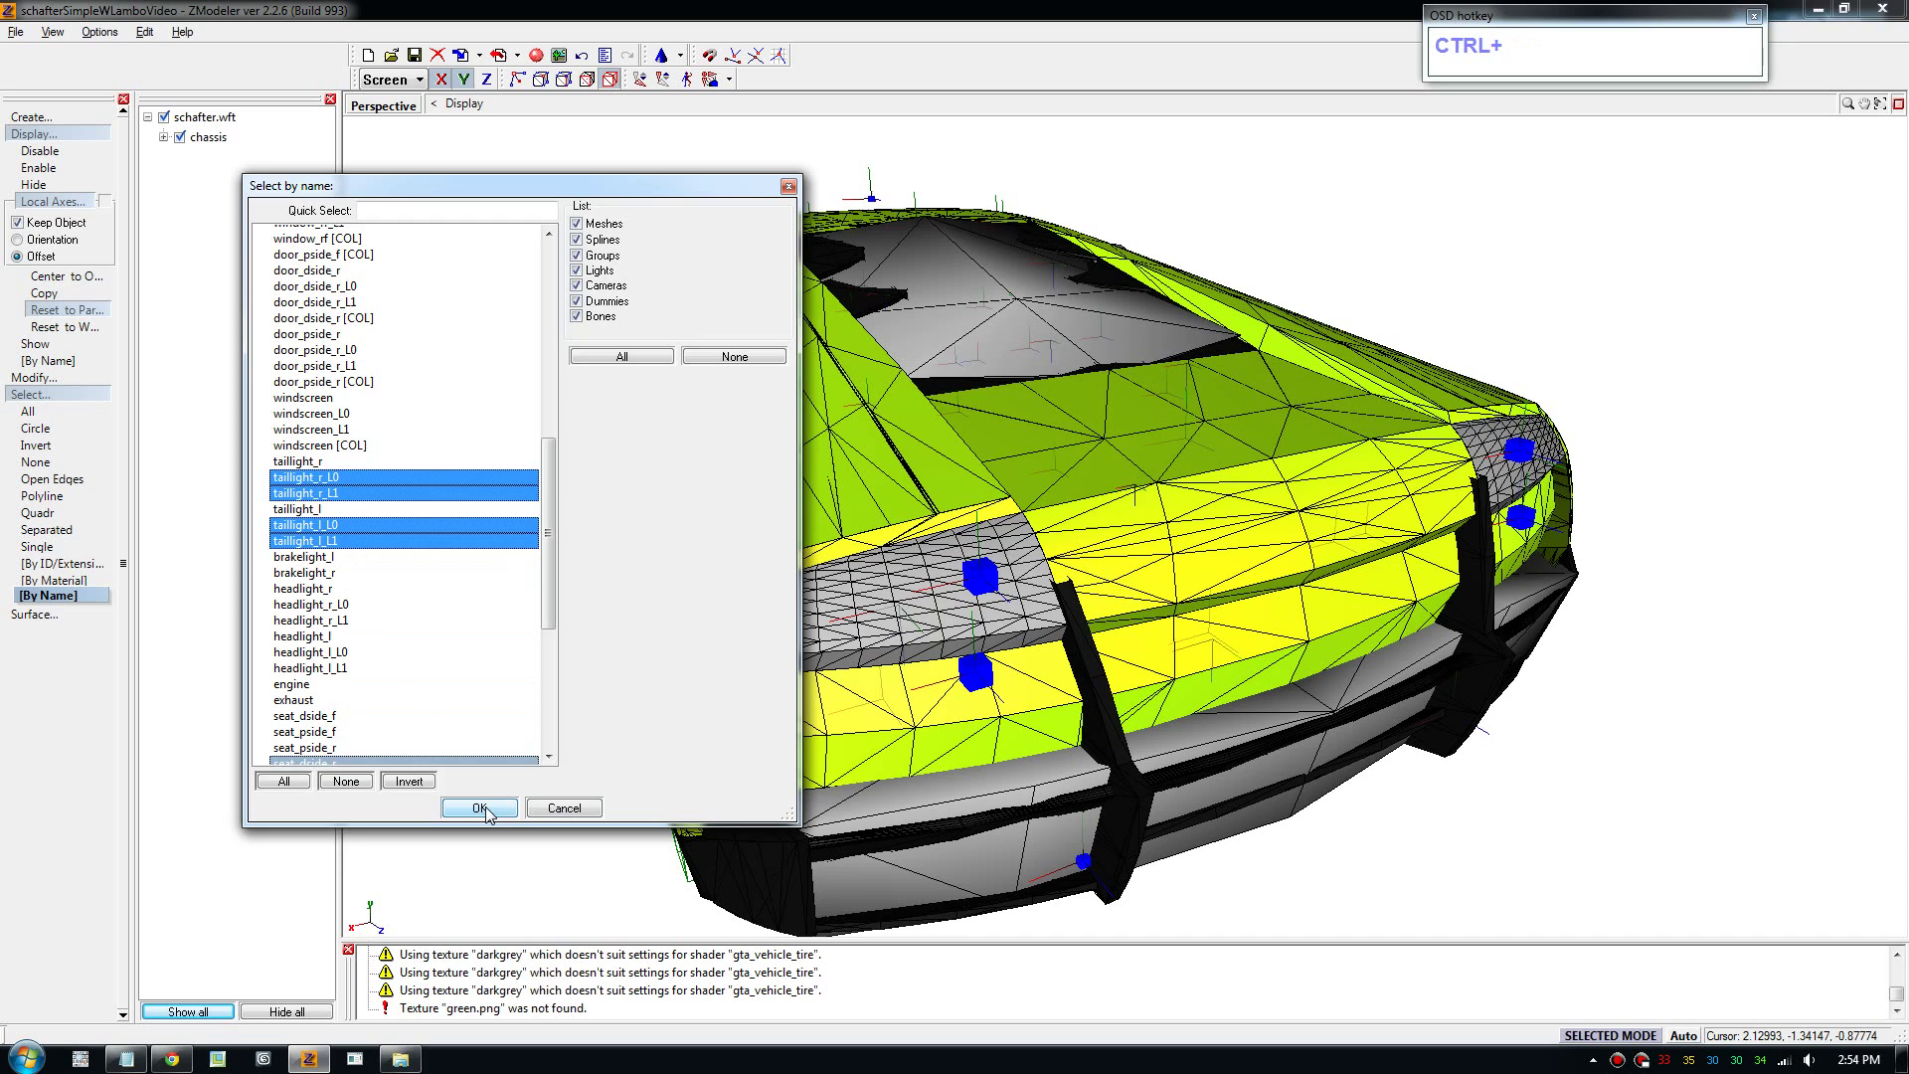
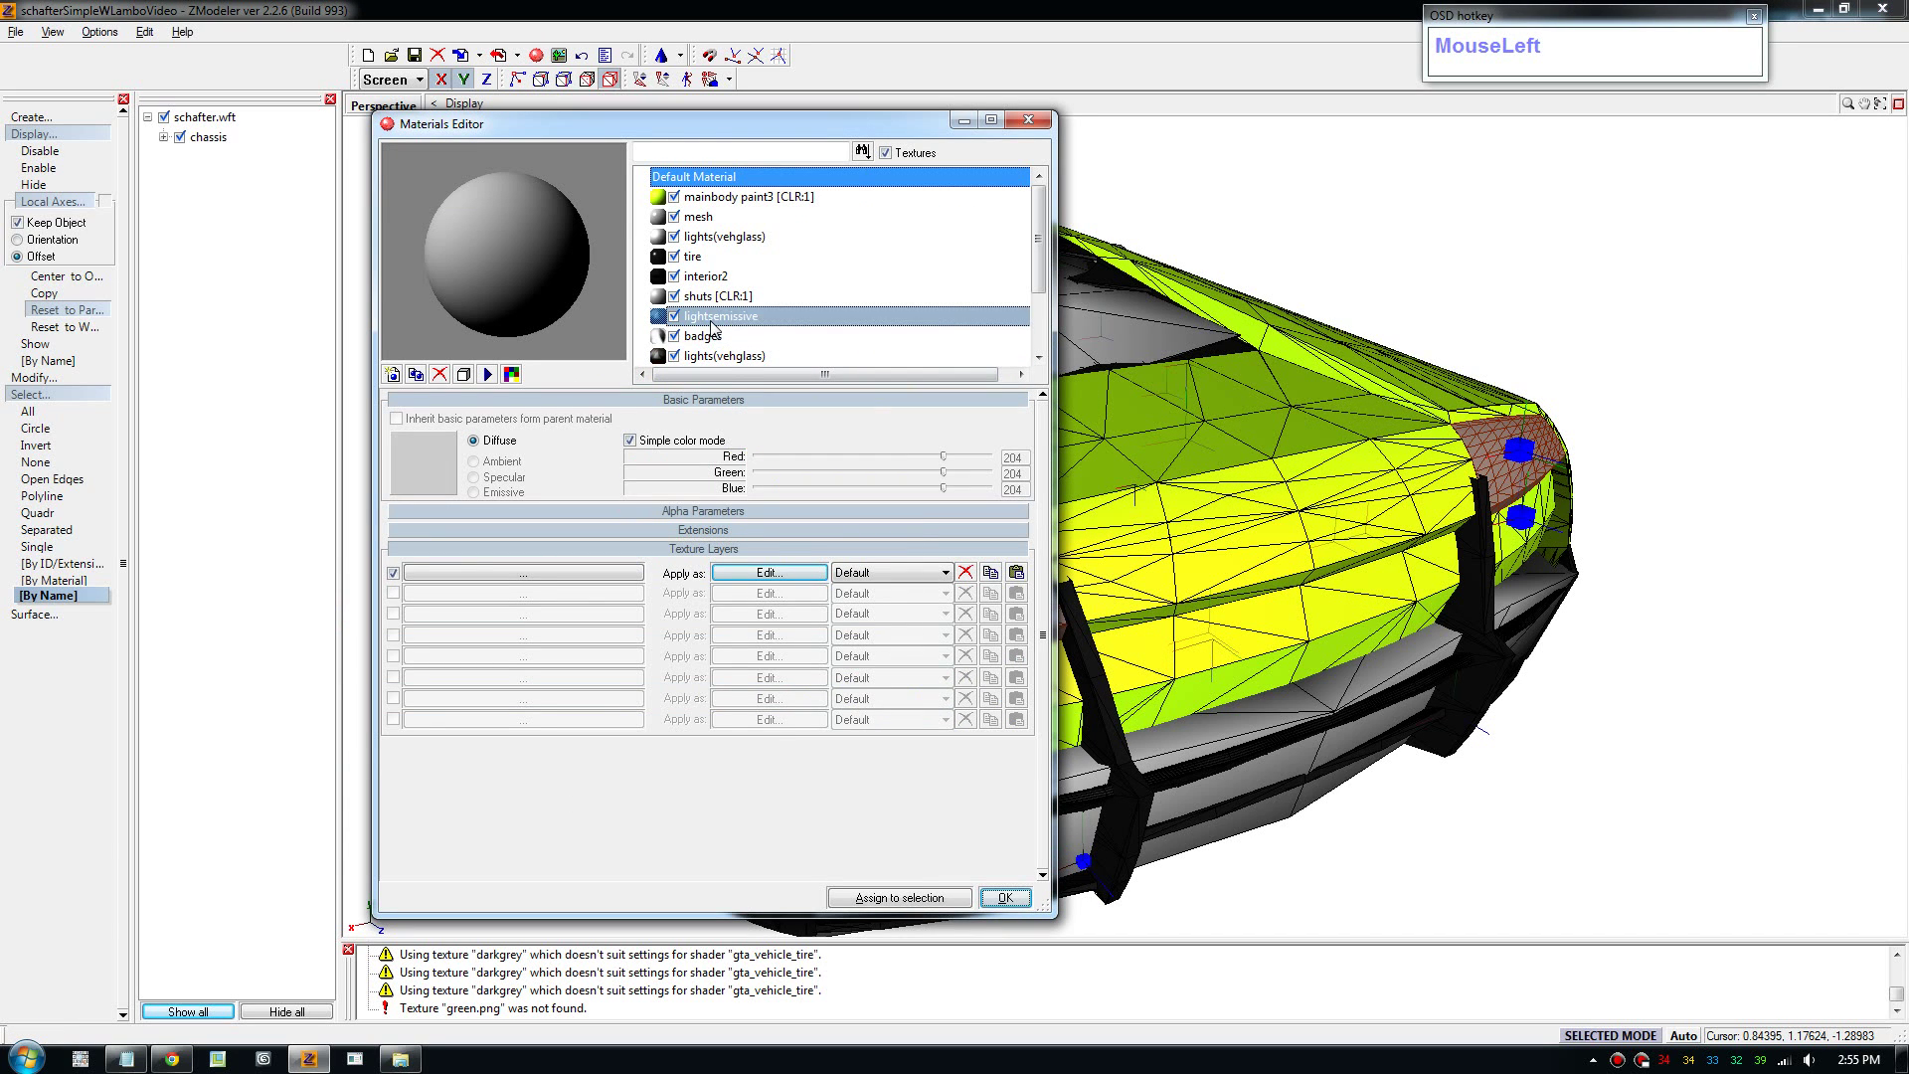
{"action": "scroll", "scroll_direction": "down", "scroll_amount": 3}
{"action": "left_click", "coordinate": [740, 264]}
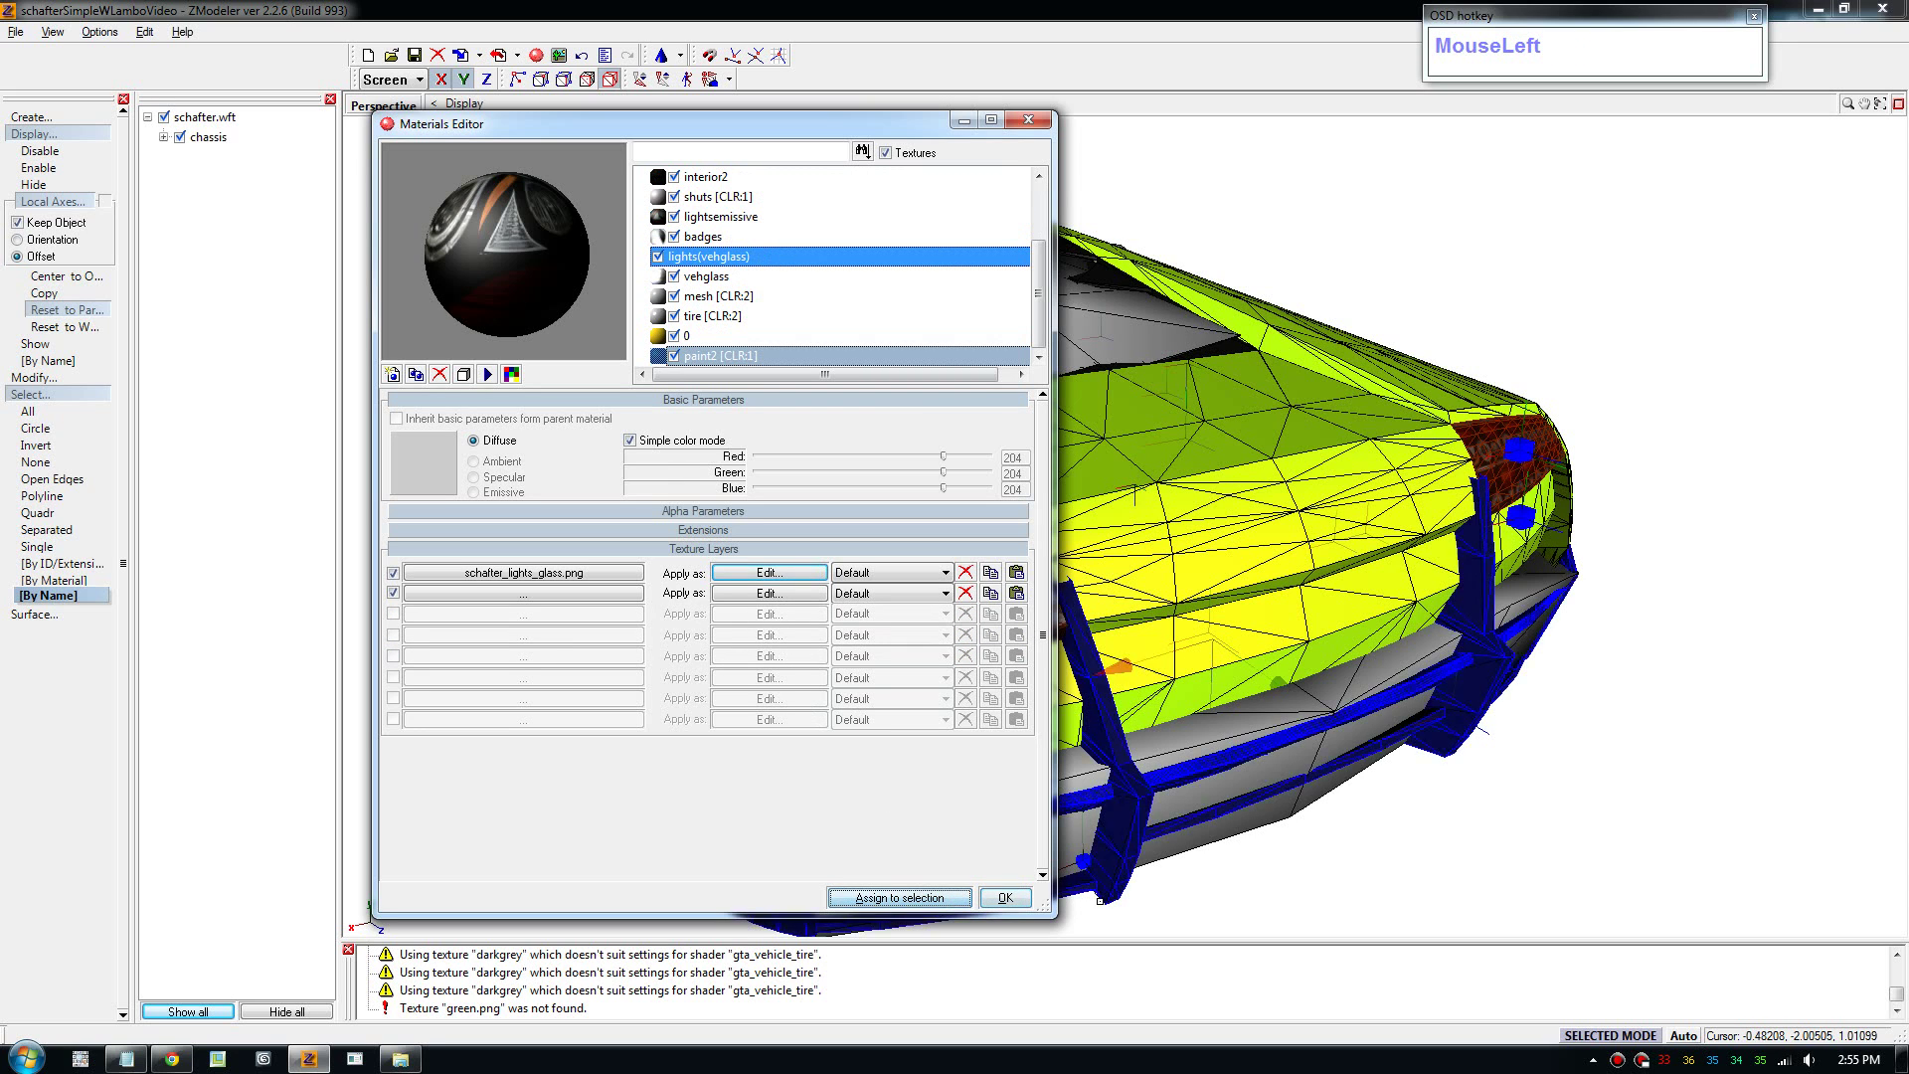
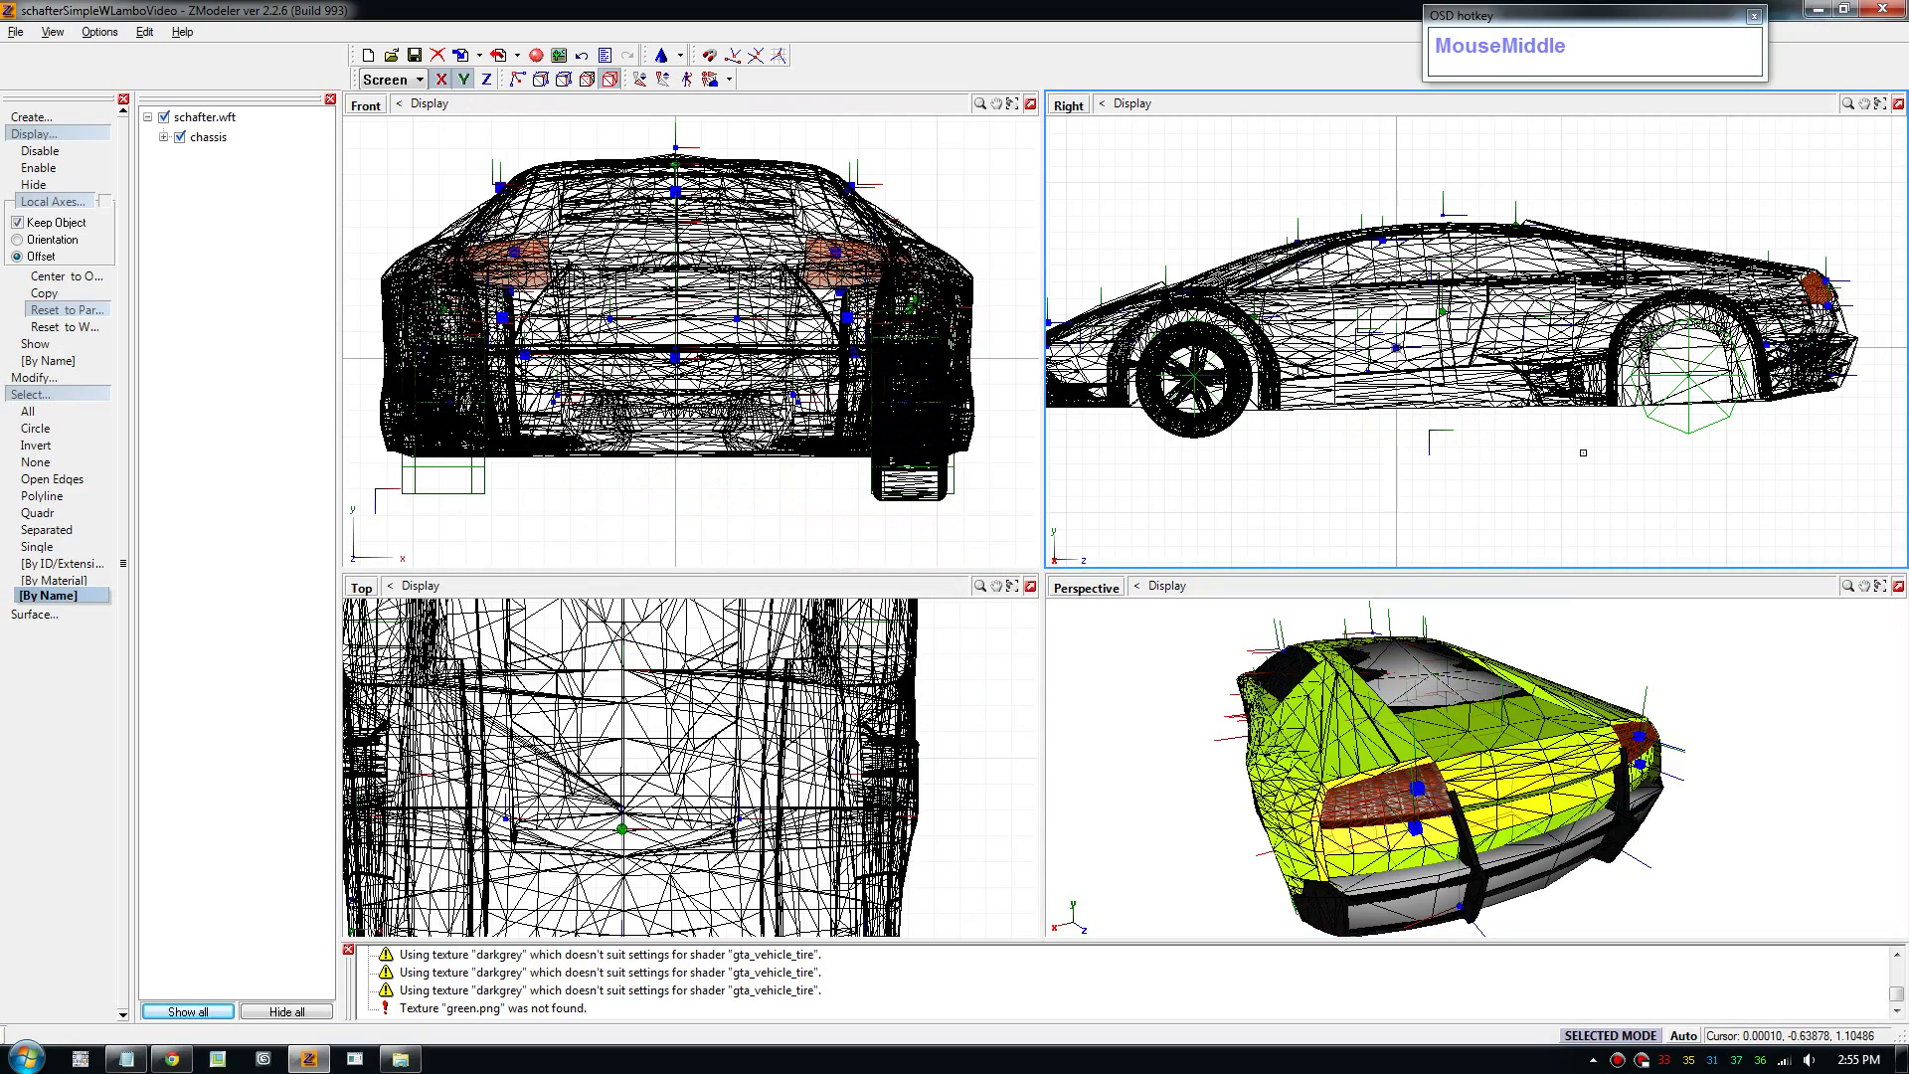
Expand the chassis hierarchy and uncheck chassis, bumper_r and bodyshell parts, leaving taillight_r isolated.
{"action": "scroll", "scroll_direction": "up", "scroll_amount": 3}
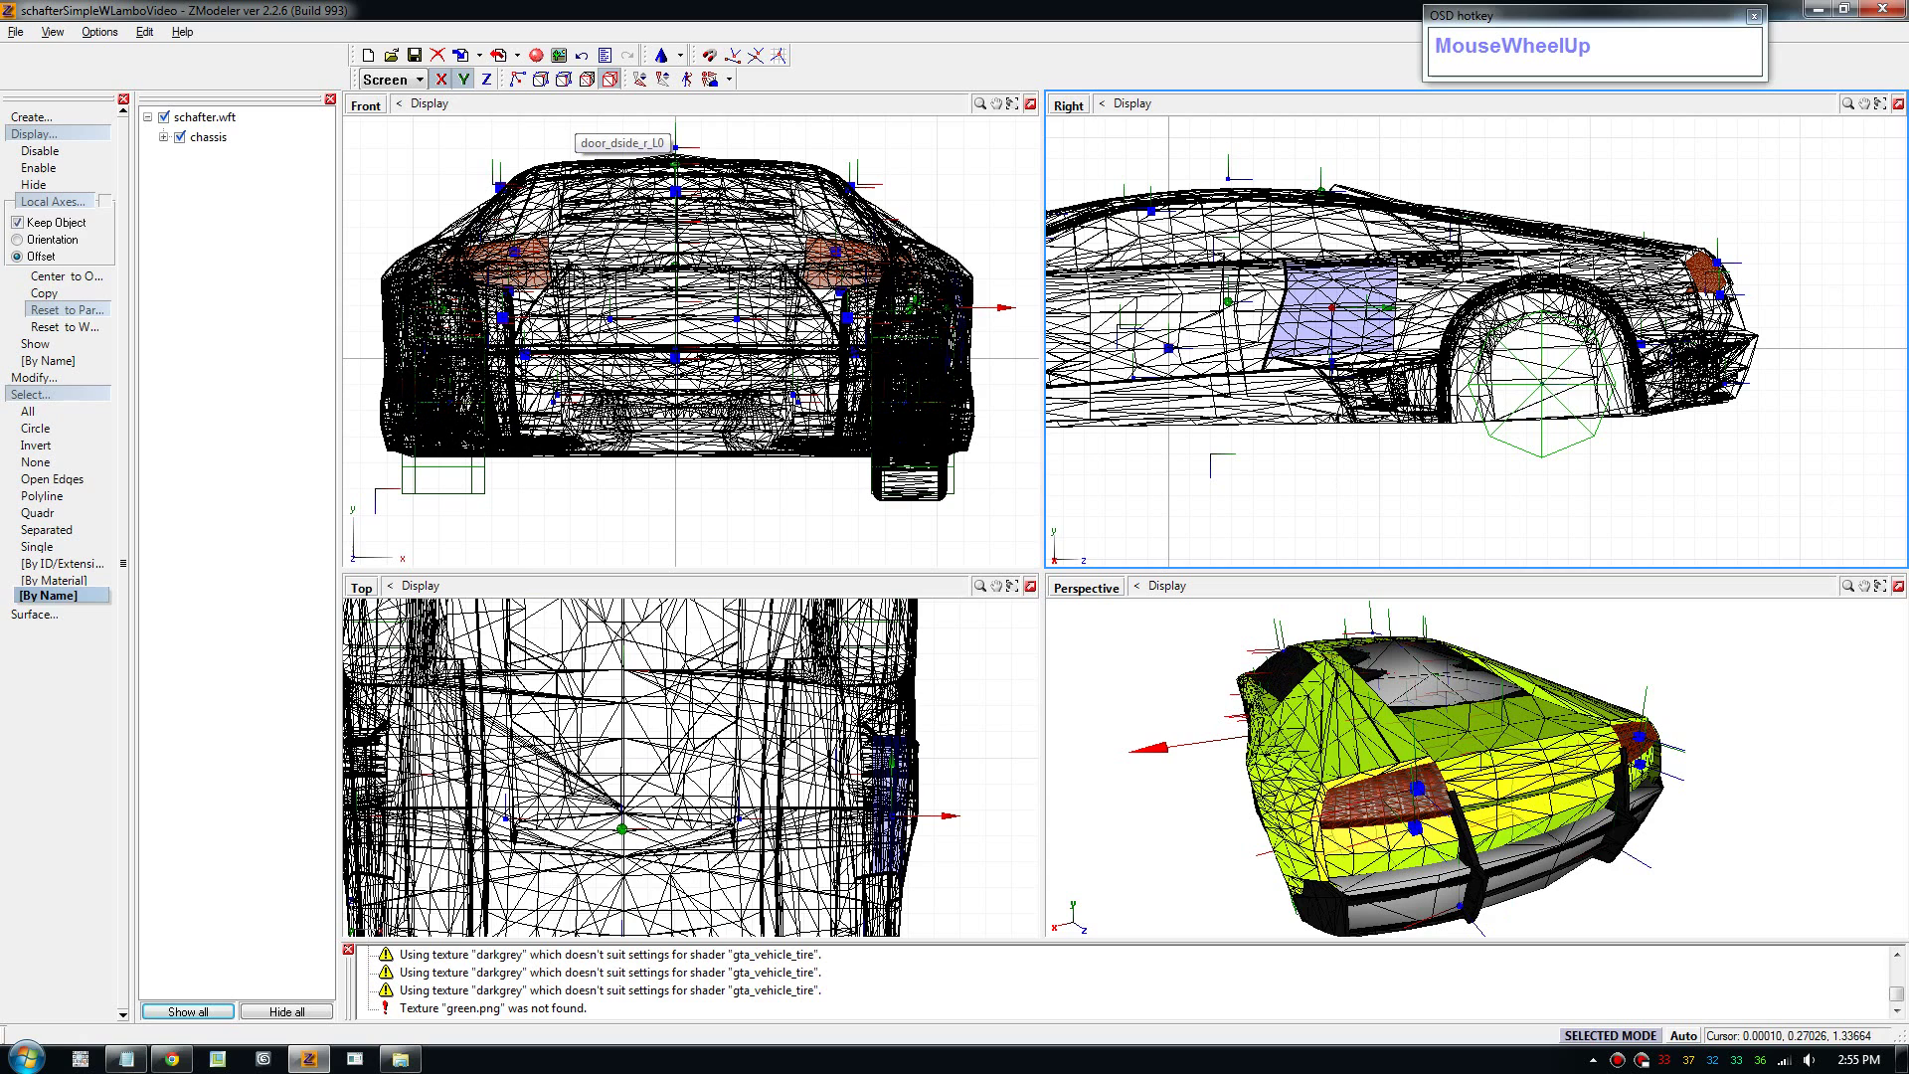
{"action": "left_click", "coordinate": [172, 146]}
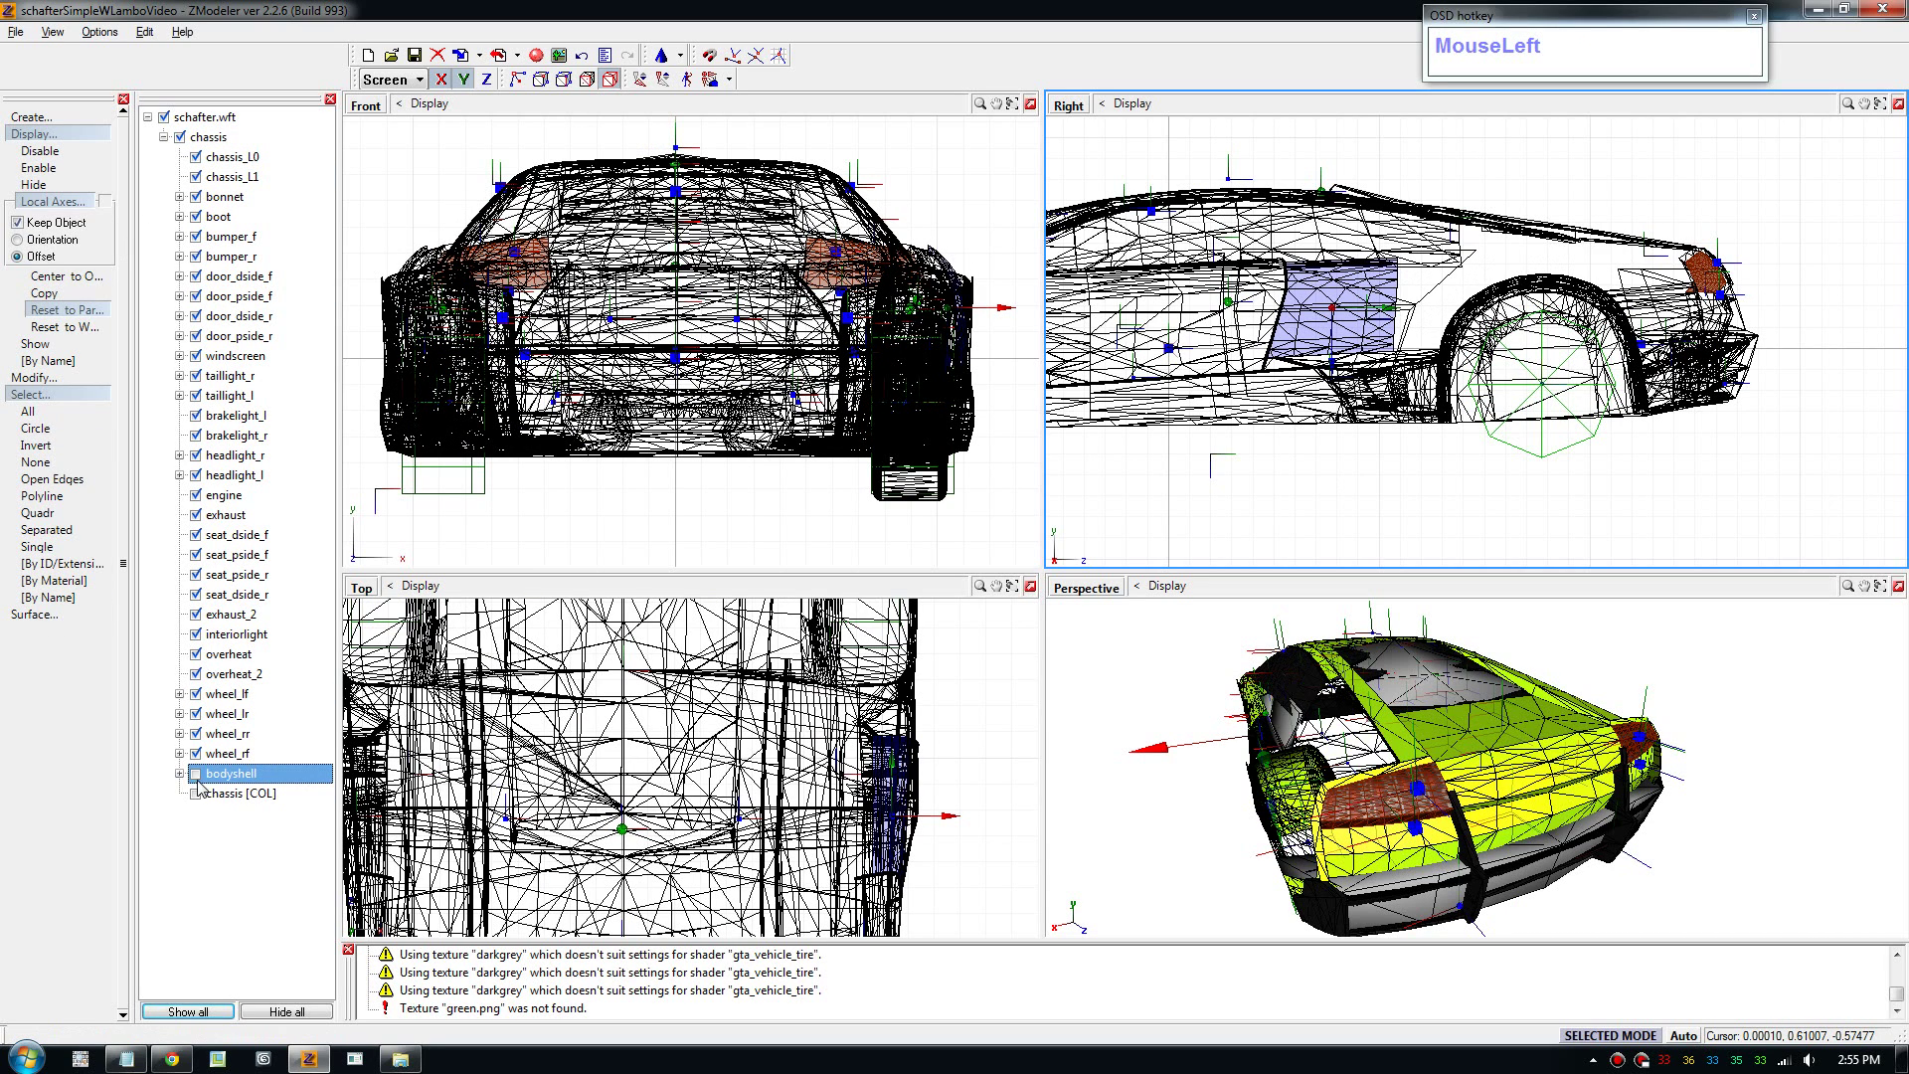
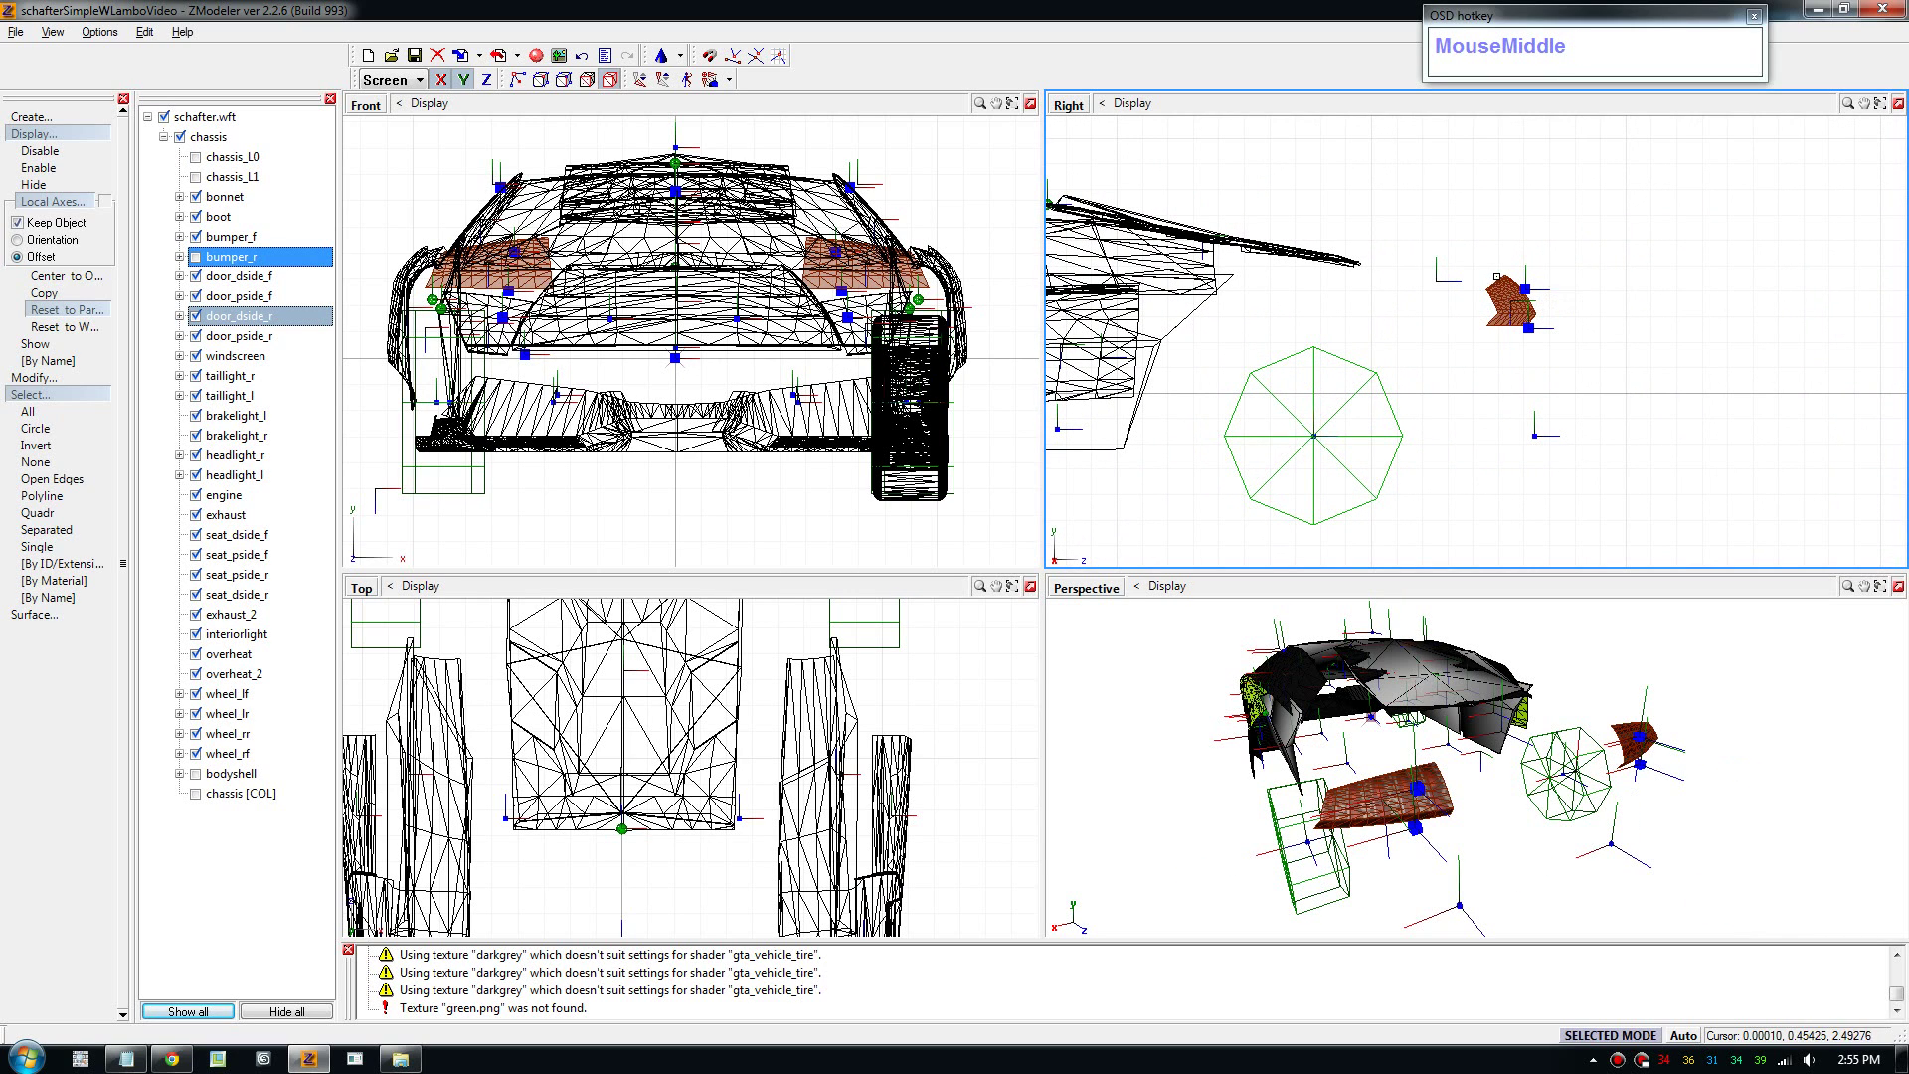
{"action": "left_click", "coordinate": [549, 87]}
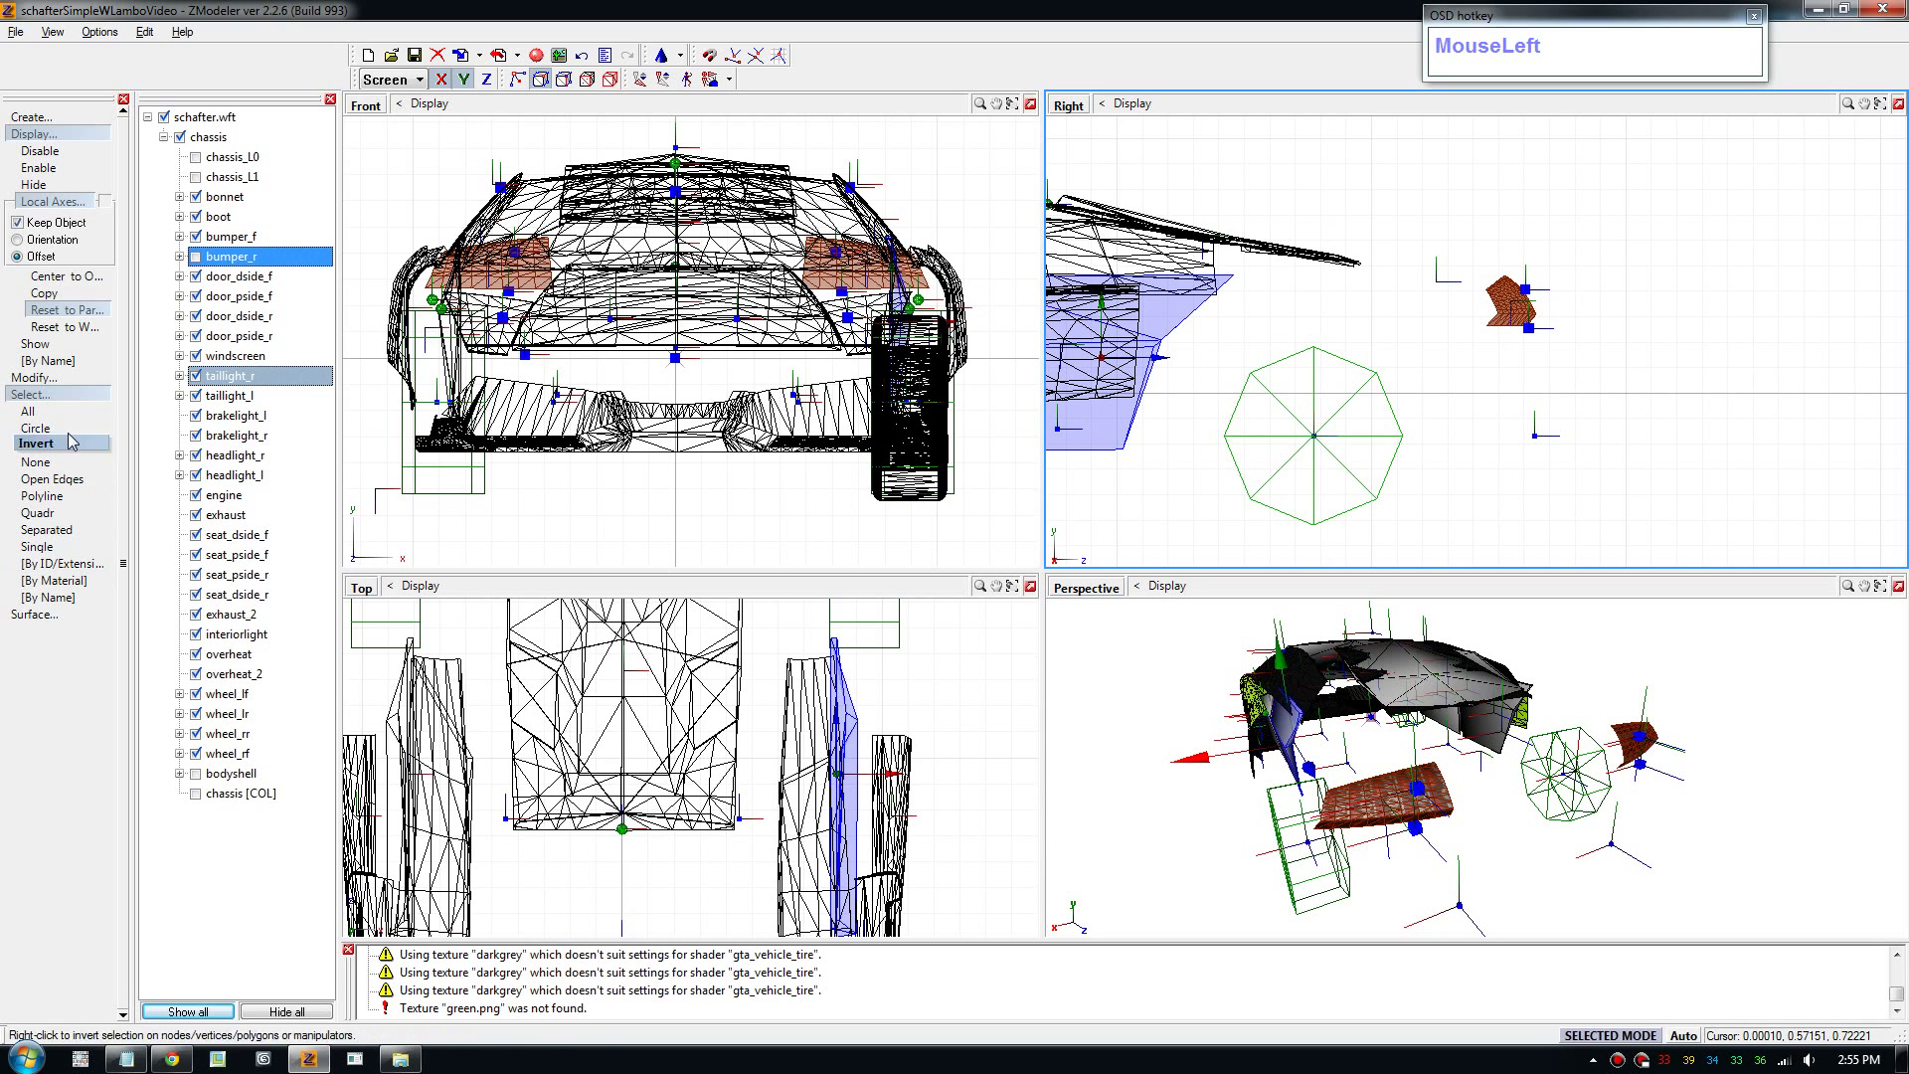
{"action": "left_click", "coordinate": [70, 202]}
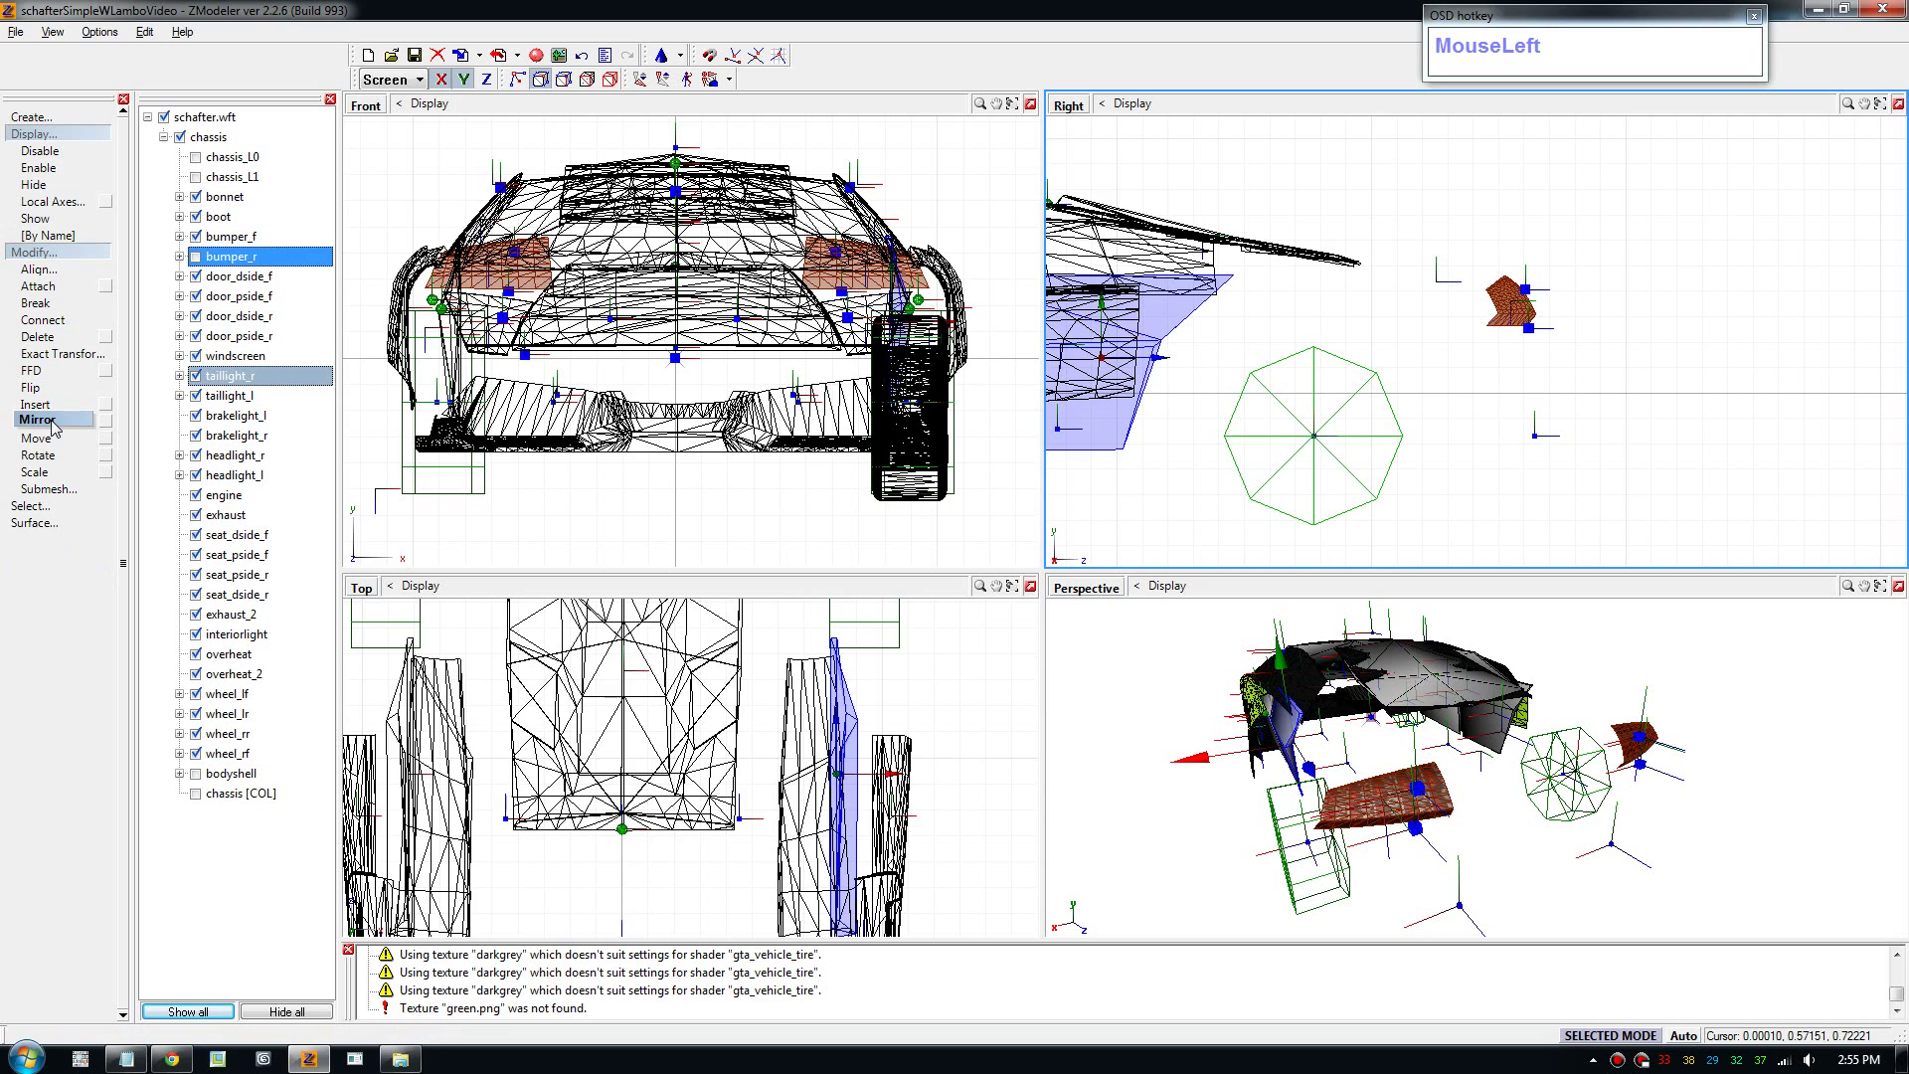
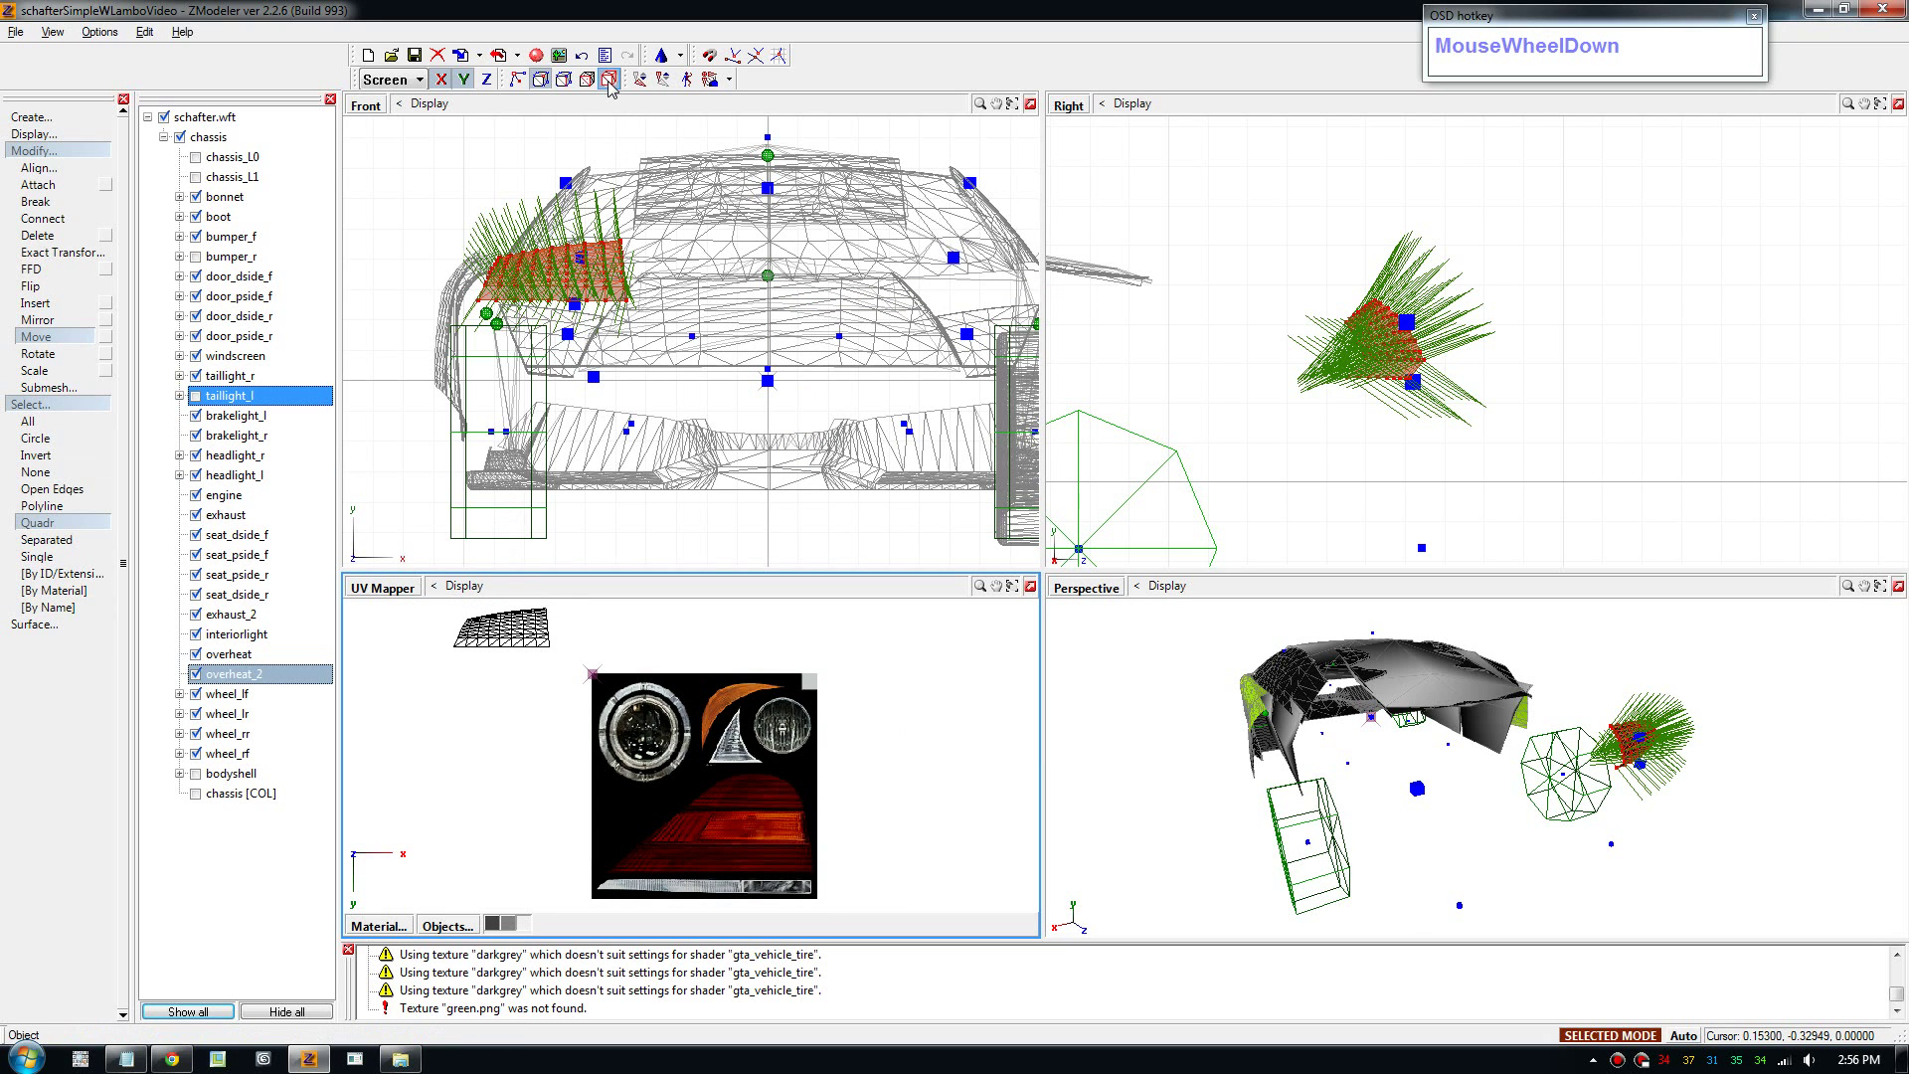
Turn off polygon normal display while positioning the taillight UVs over the red lens stripe.
{"action": "left_click", "coordinate": [615, 91]}
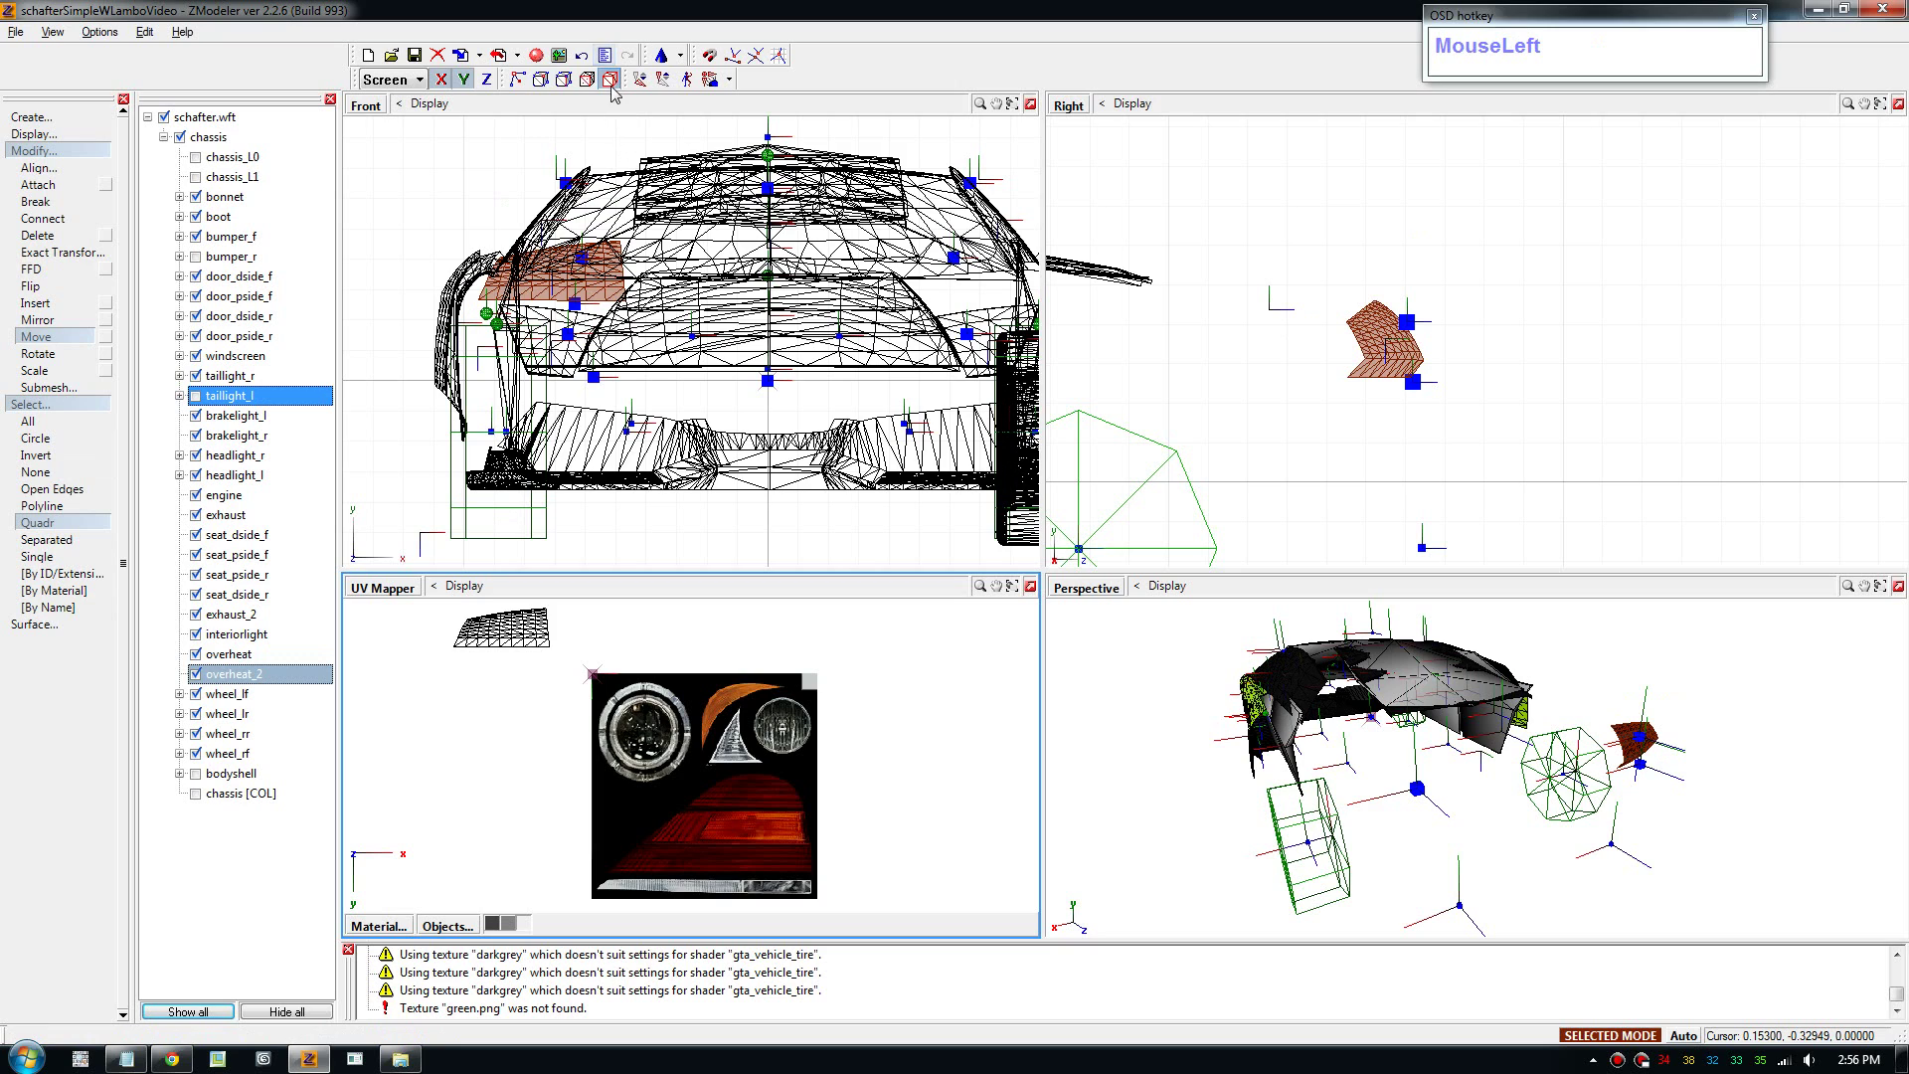
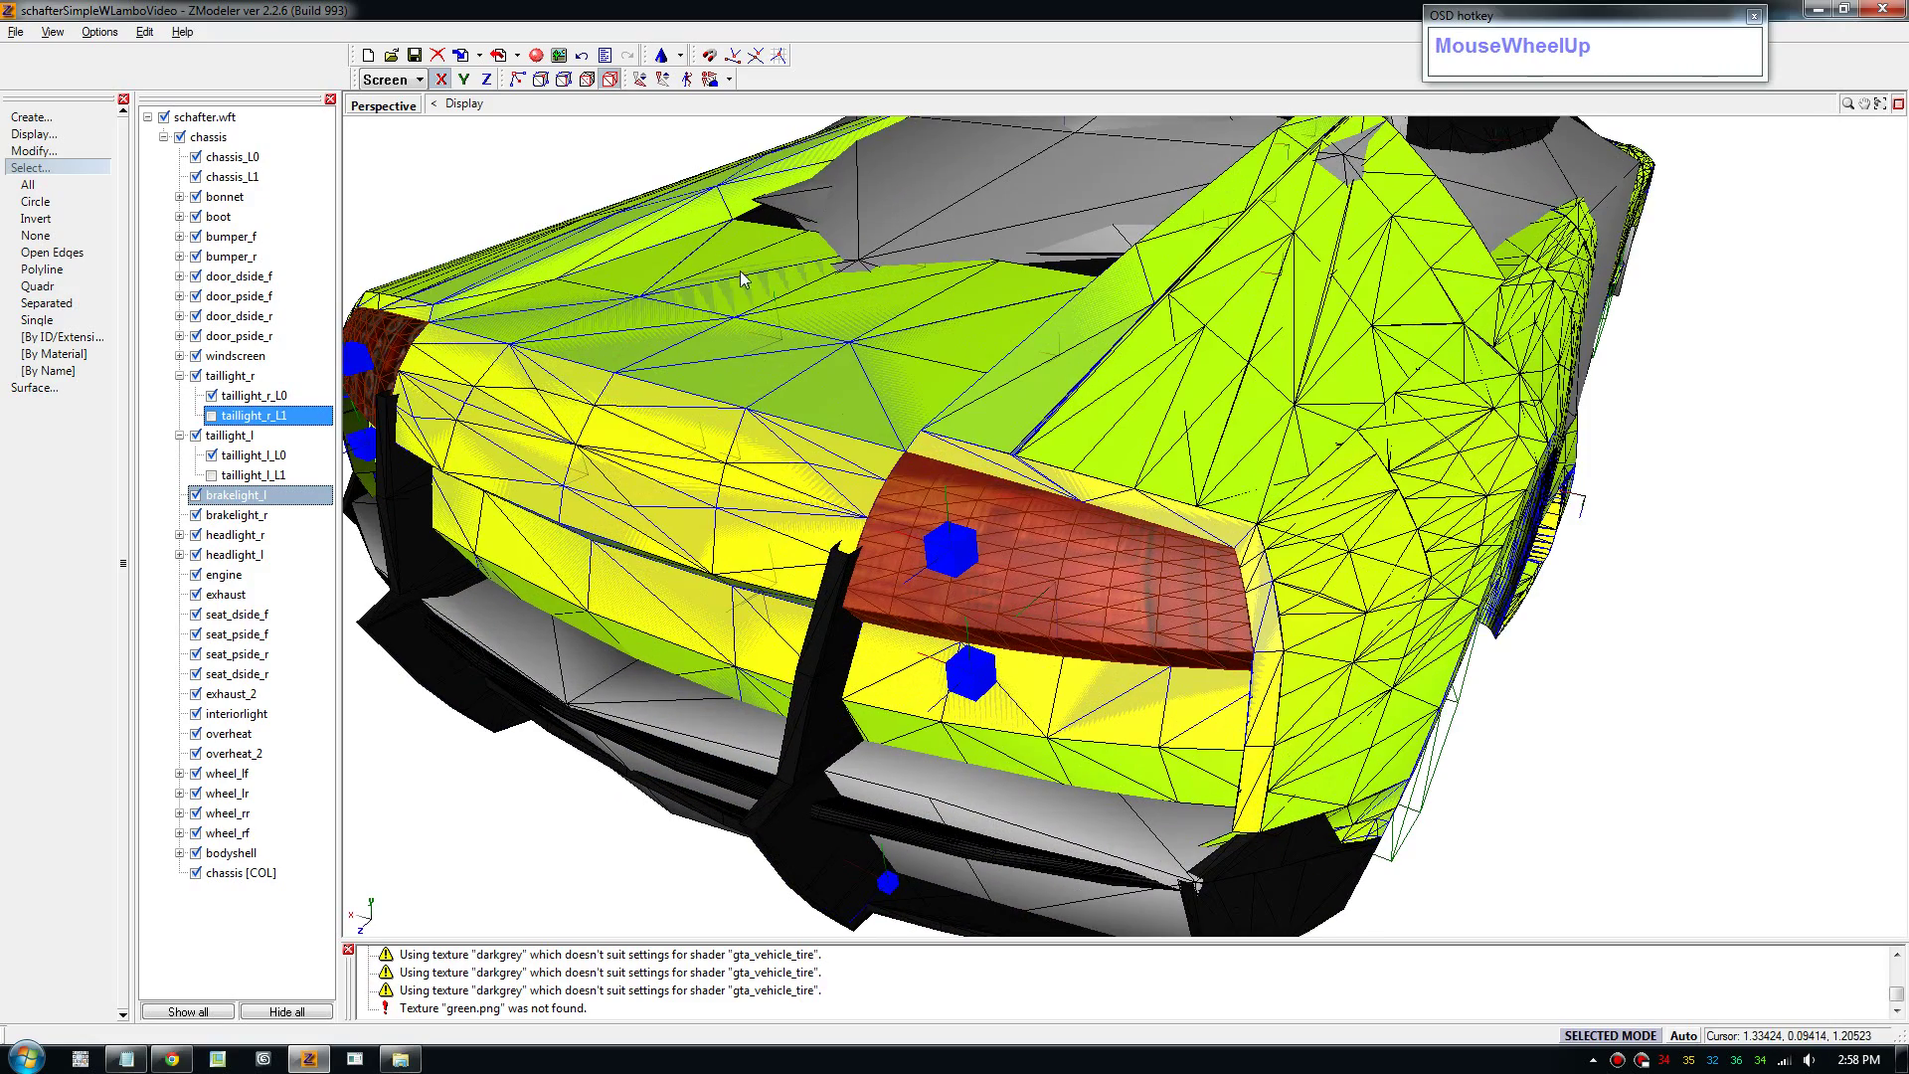
Orbit and zoom around the car's rear to inspect the textured taillight with all parts visible.
{"action": "left_click_drag", "start_coordinate": [53, 379], "coordinate": [468, 802]}
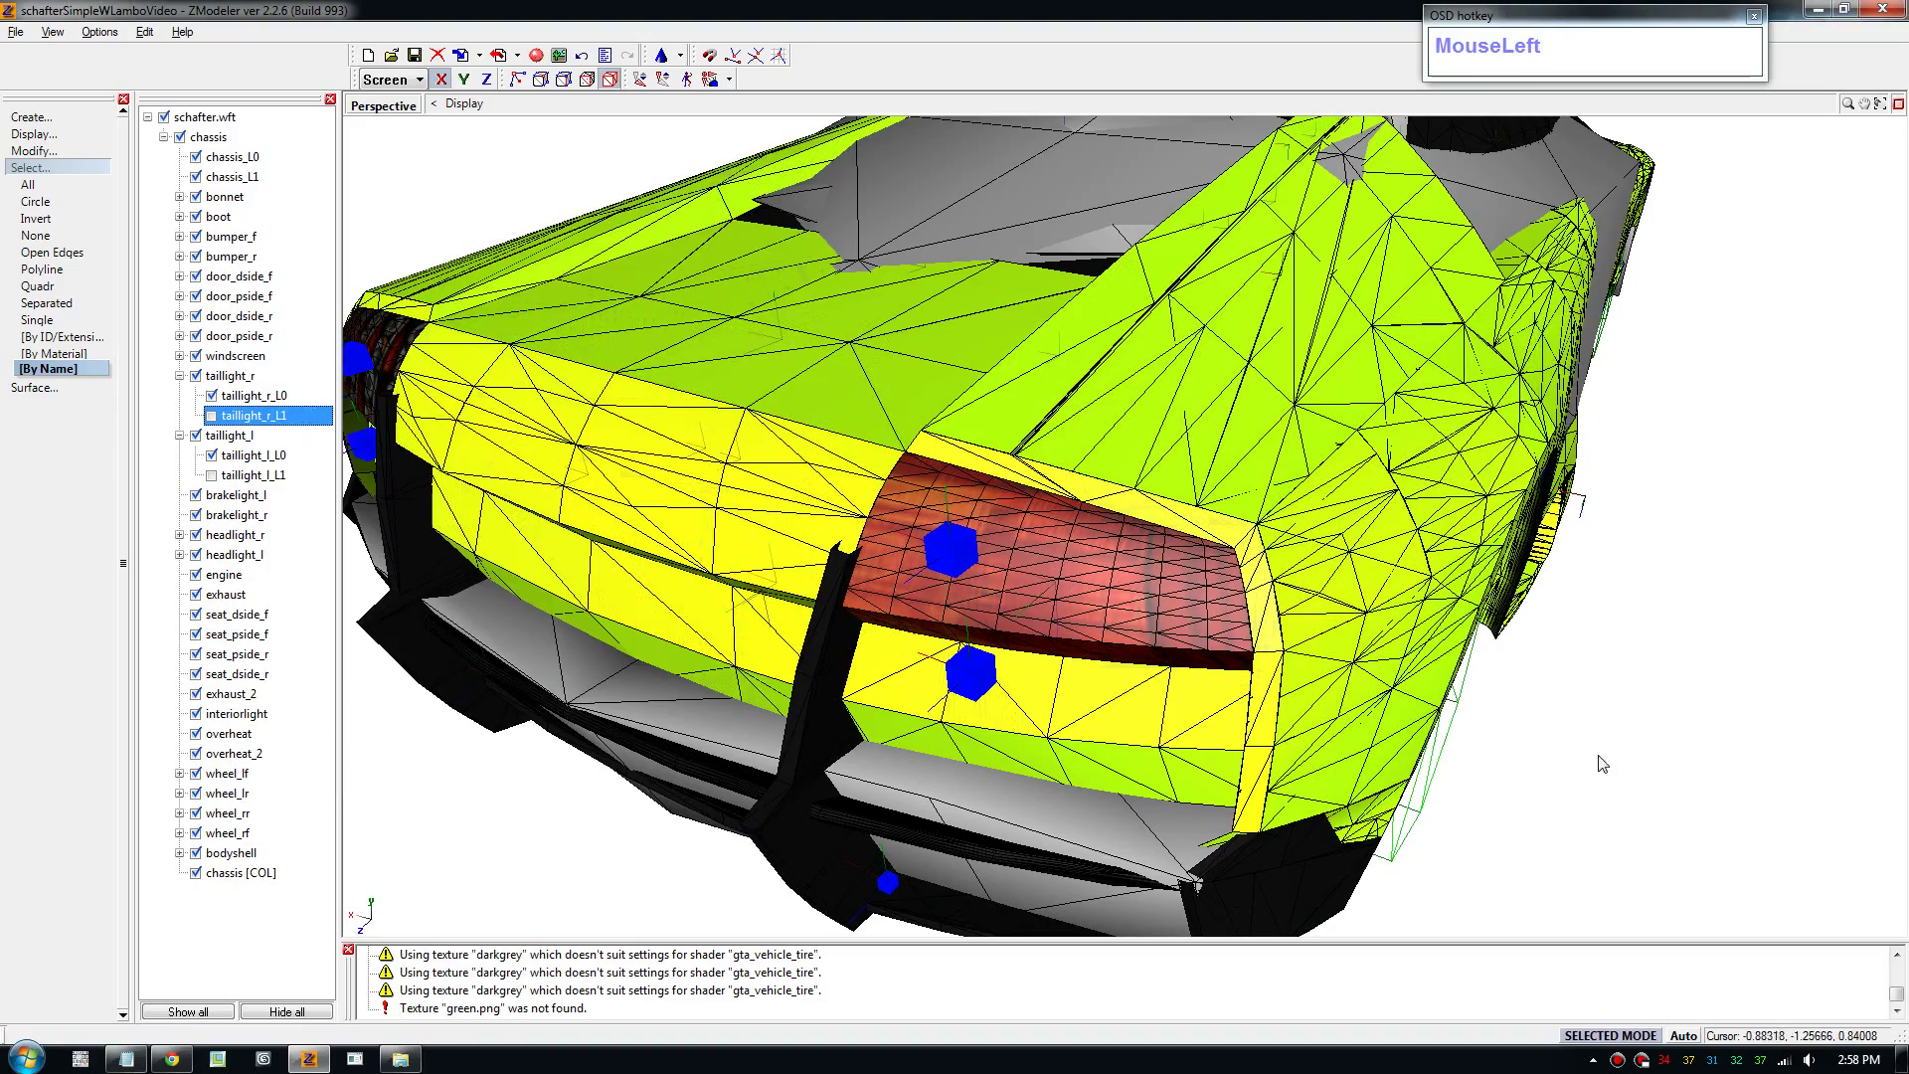
{"action": "left_click_drag", "start_coordinate": [1060, 486], "coordinate": [1205, 504]}
{"action": "scroll", "scroll_direction": "down", "scroll_amount": 3}
{"action": "scroll", "scroll_direction": "up", "scroll_amount": 3}
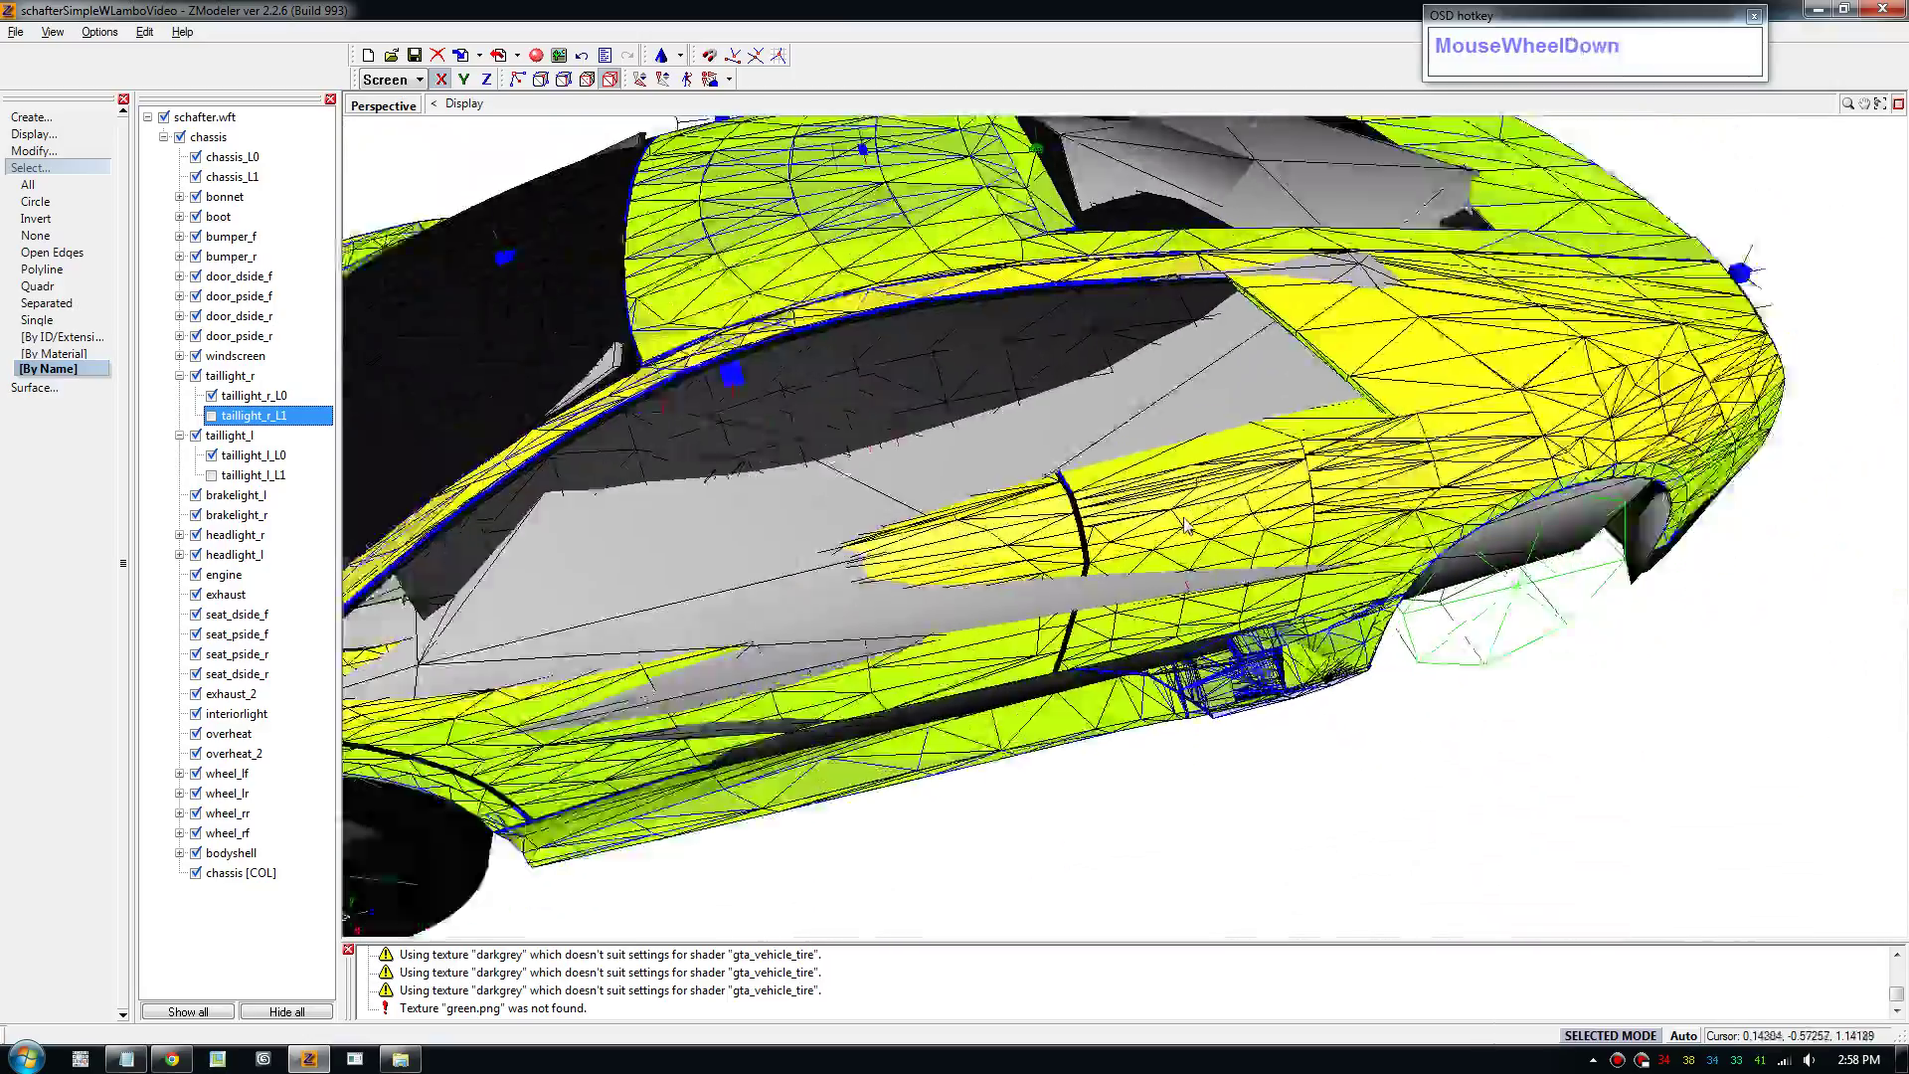
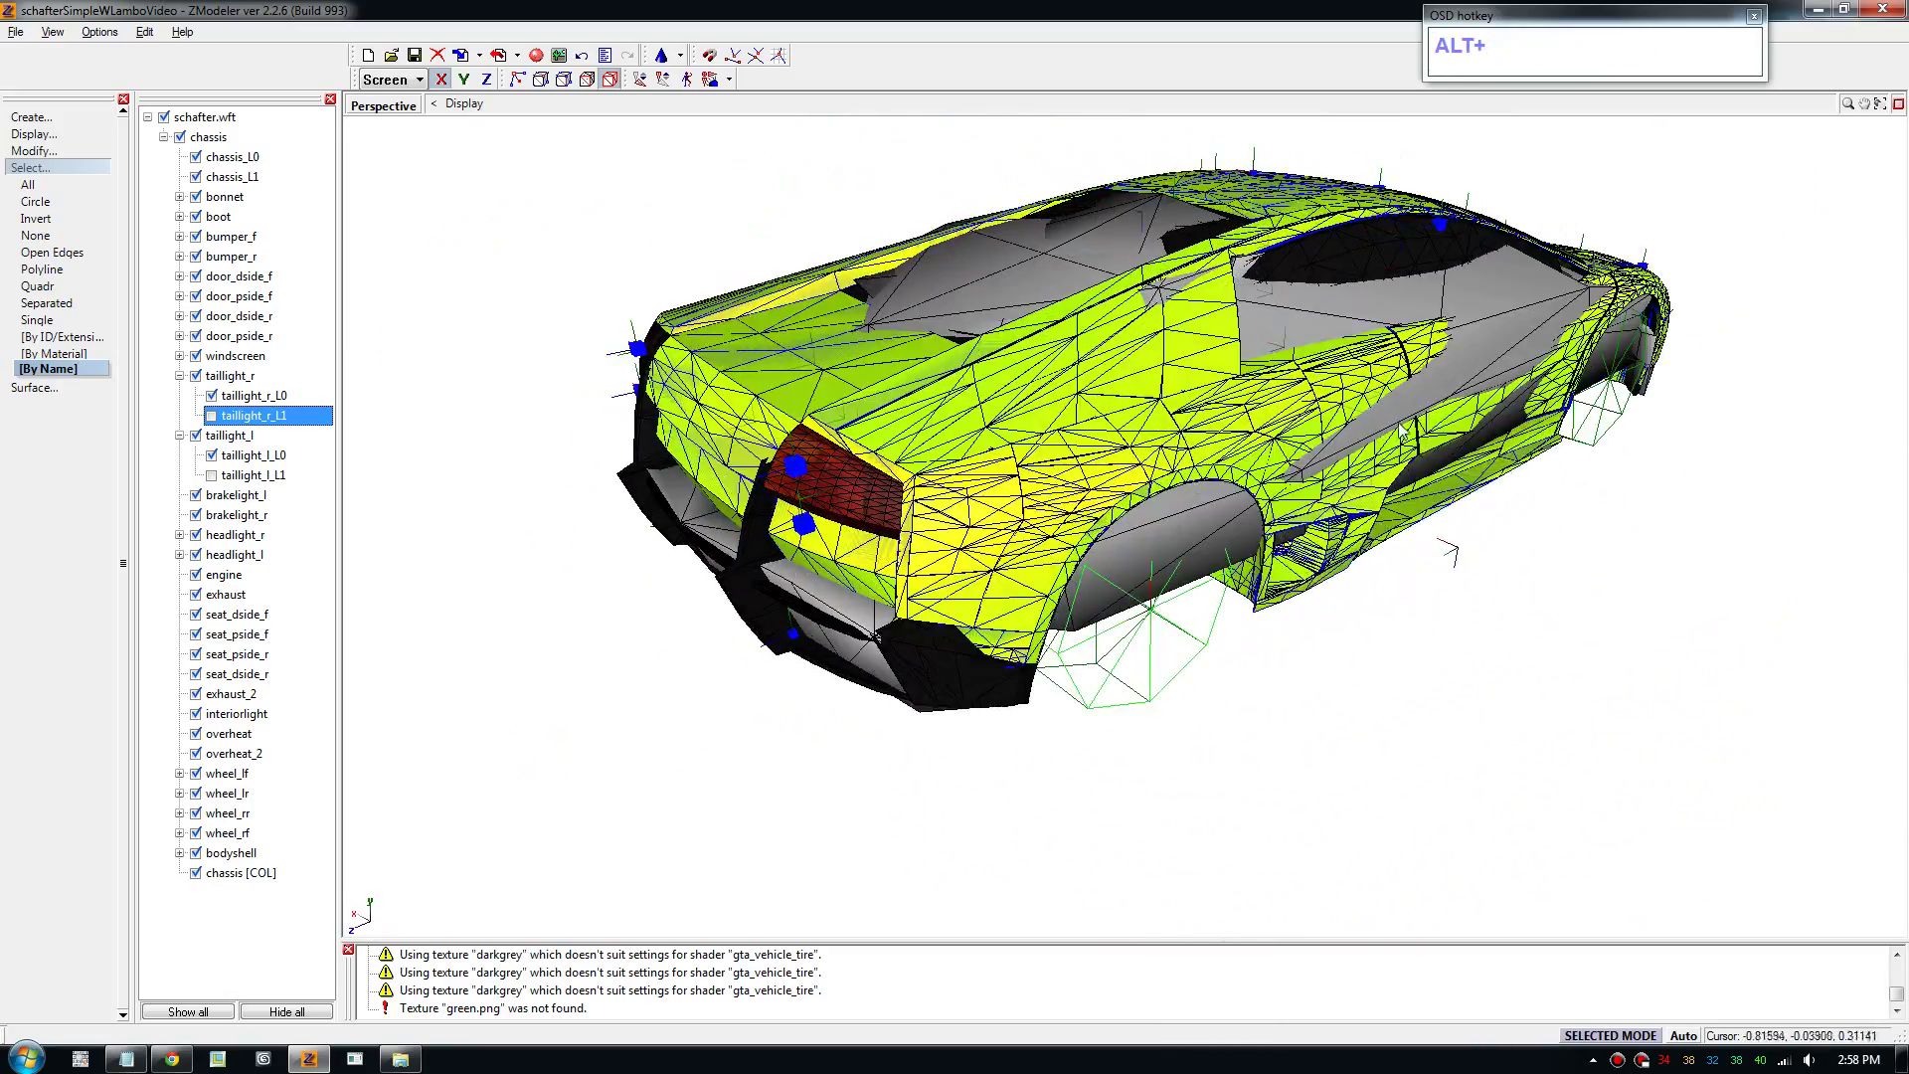
{"action": "middle_click", "coordinate": [1359, 454]}
{"action": "left_click", "coordinate": [1198, 557]}
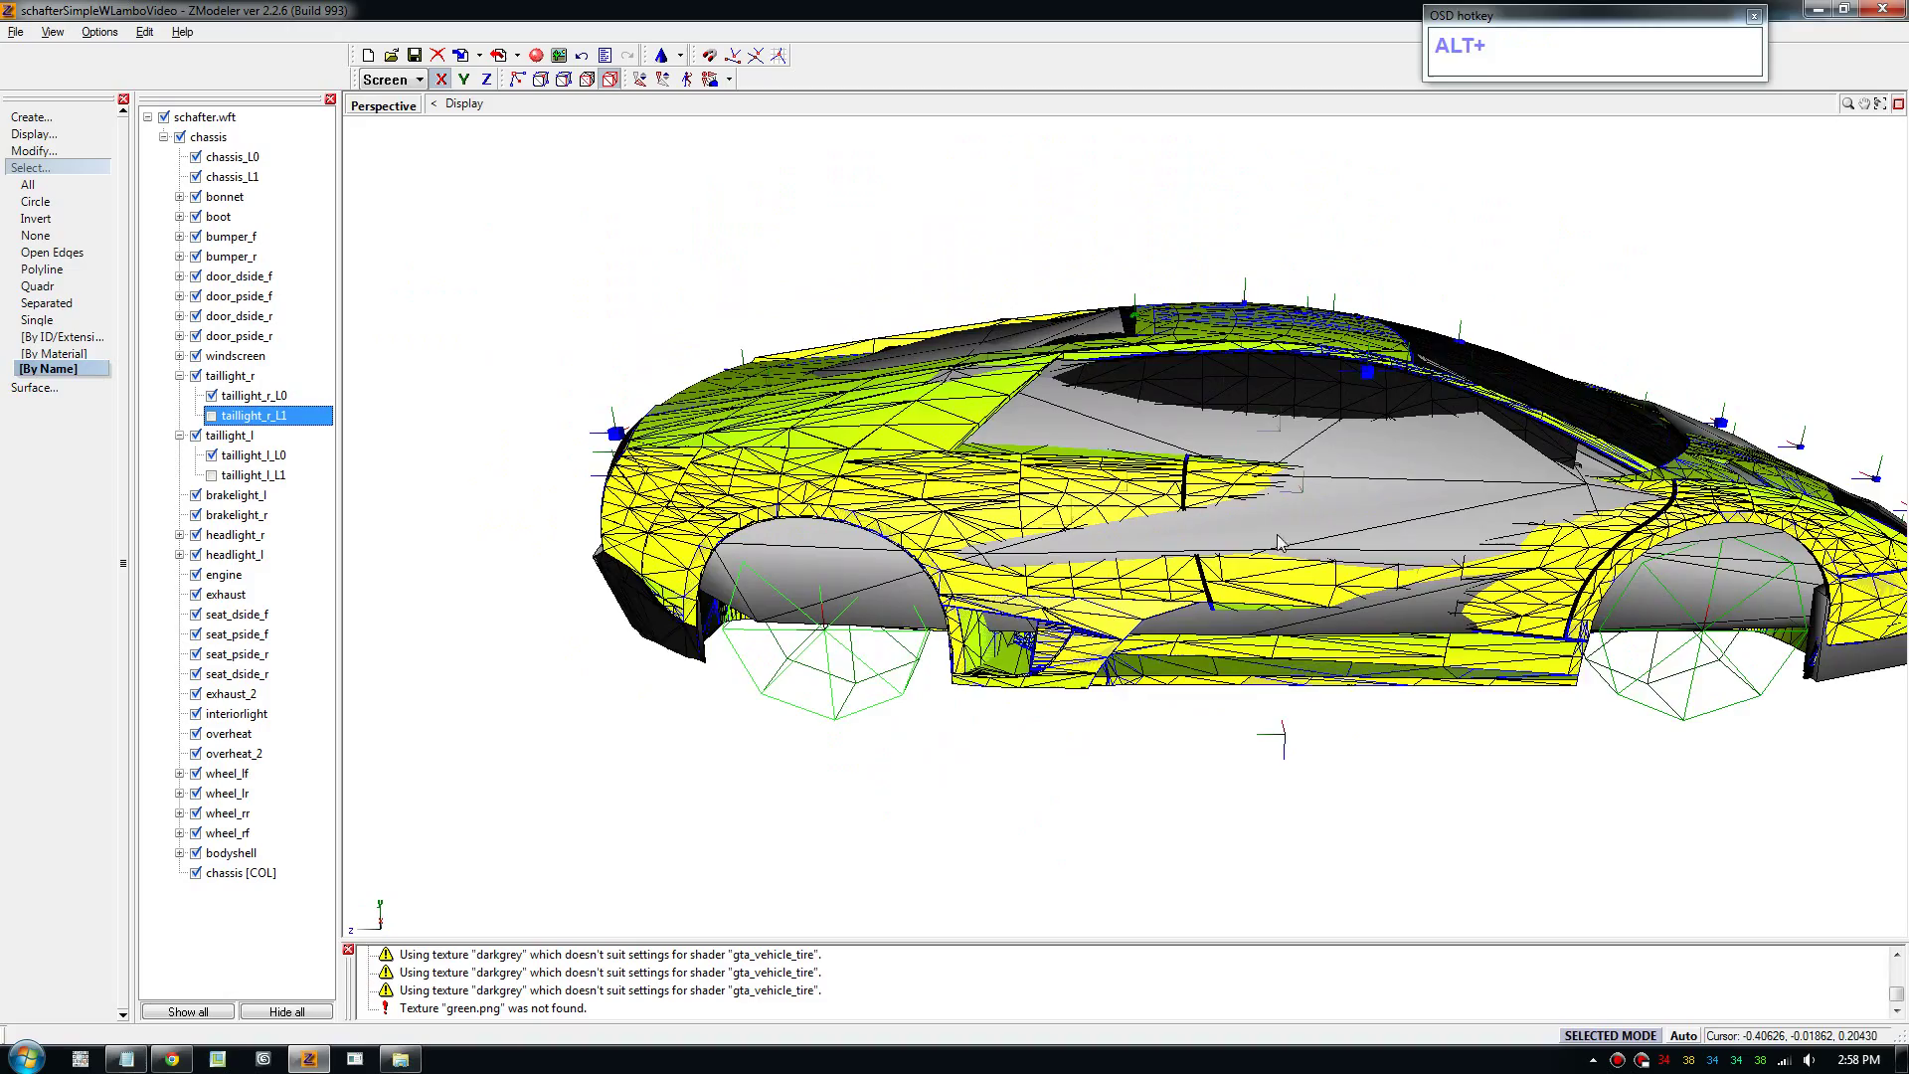
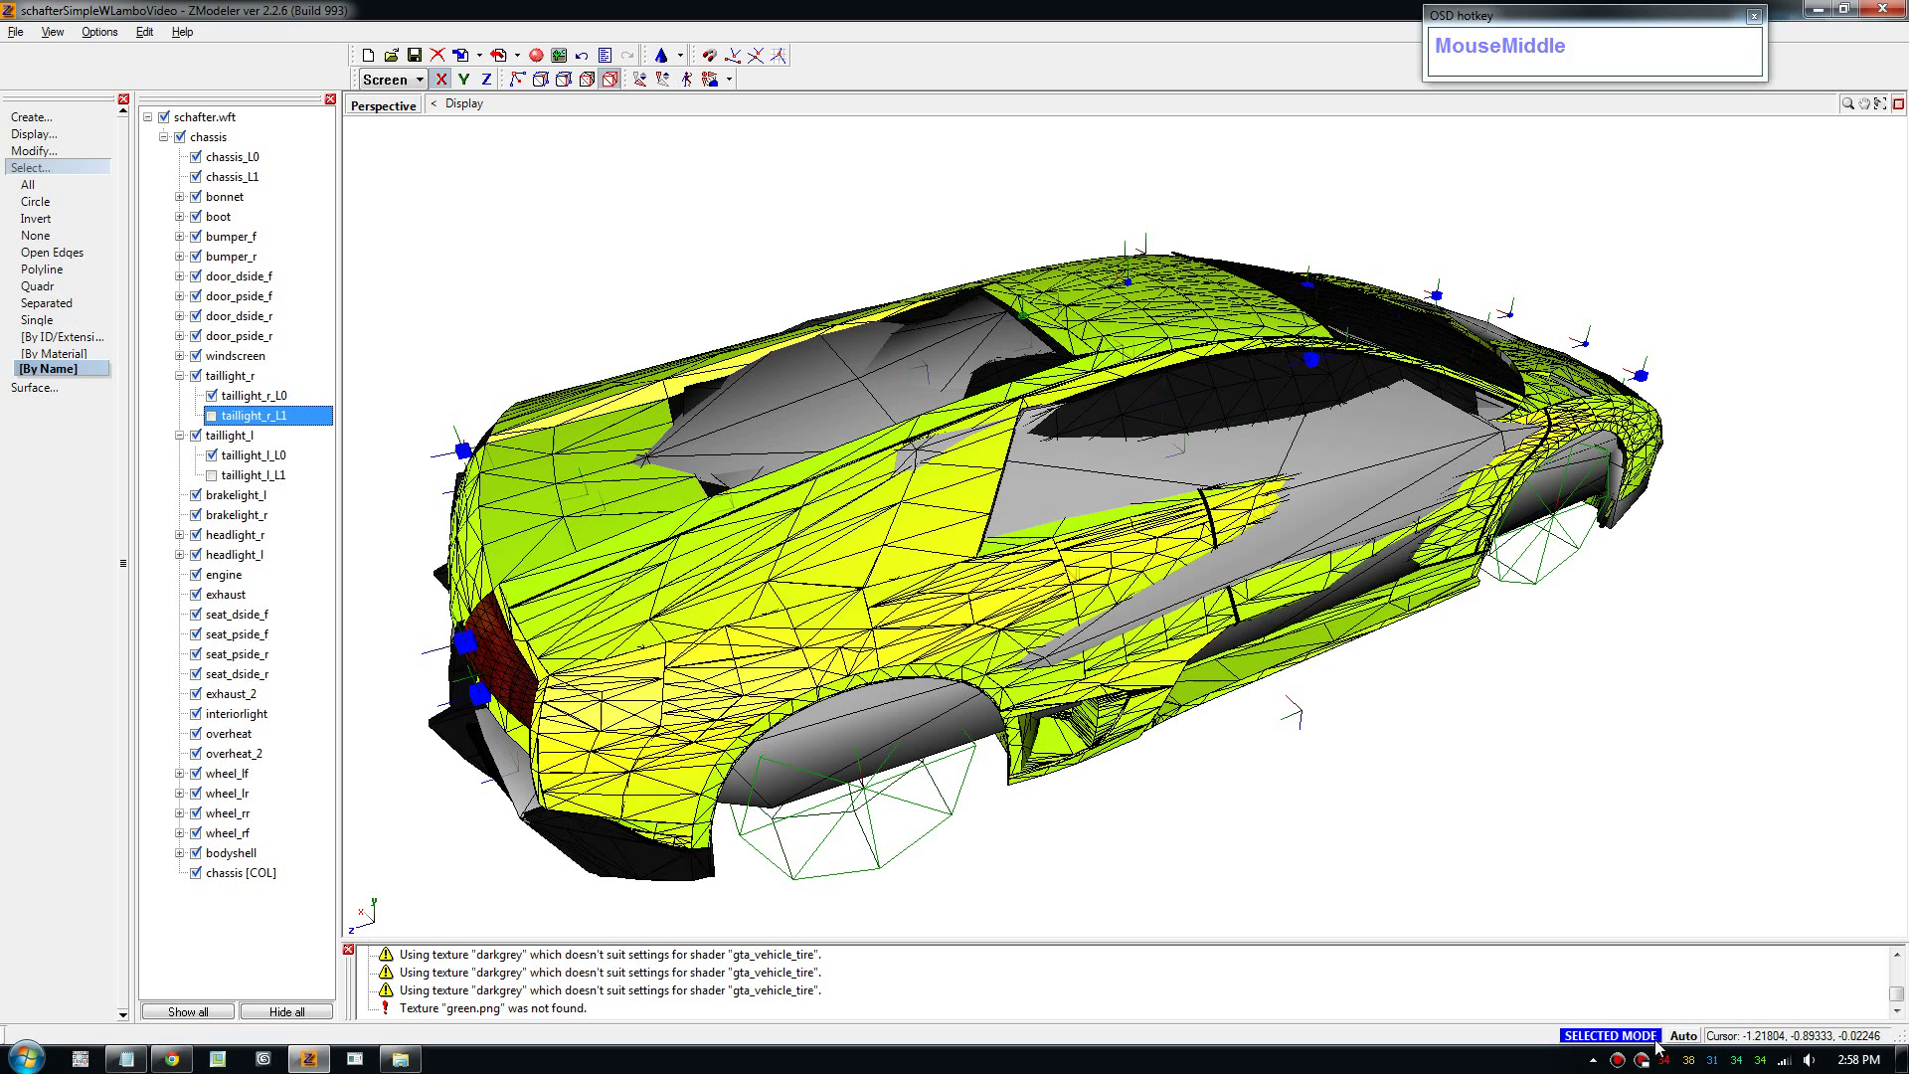
Show all hidden parts and re-check taillight_l_L1 and taillight_r_L1 in the hierarchy.
{"action": "left_click", "coordinate": [1647, 1032]}
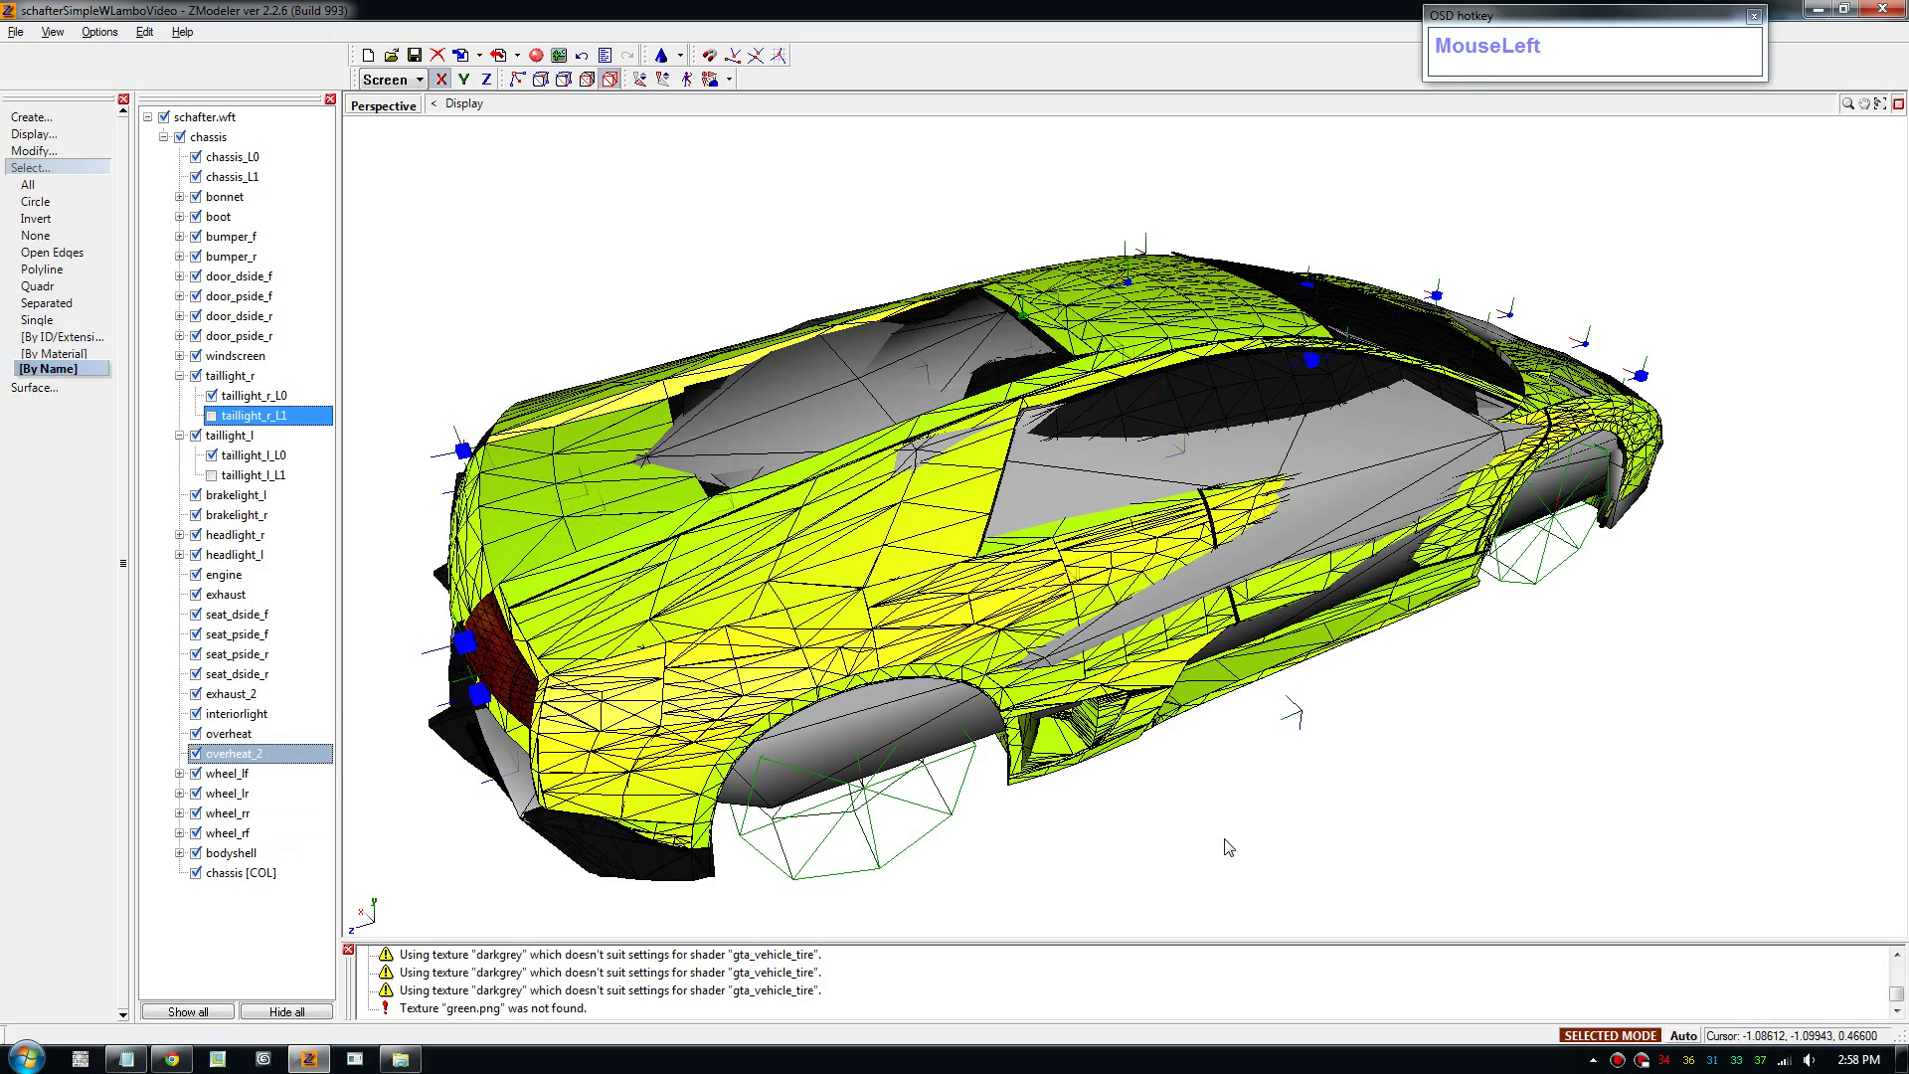
{"action": "left_click_drag", "start_coordinate": [1315, 774], "coordinate": [1127, 773]}
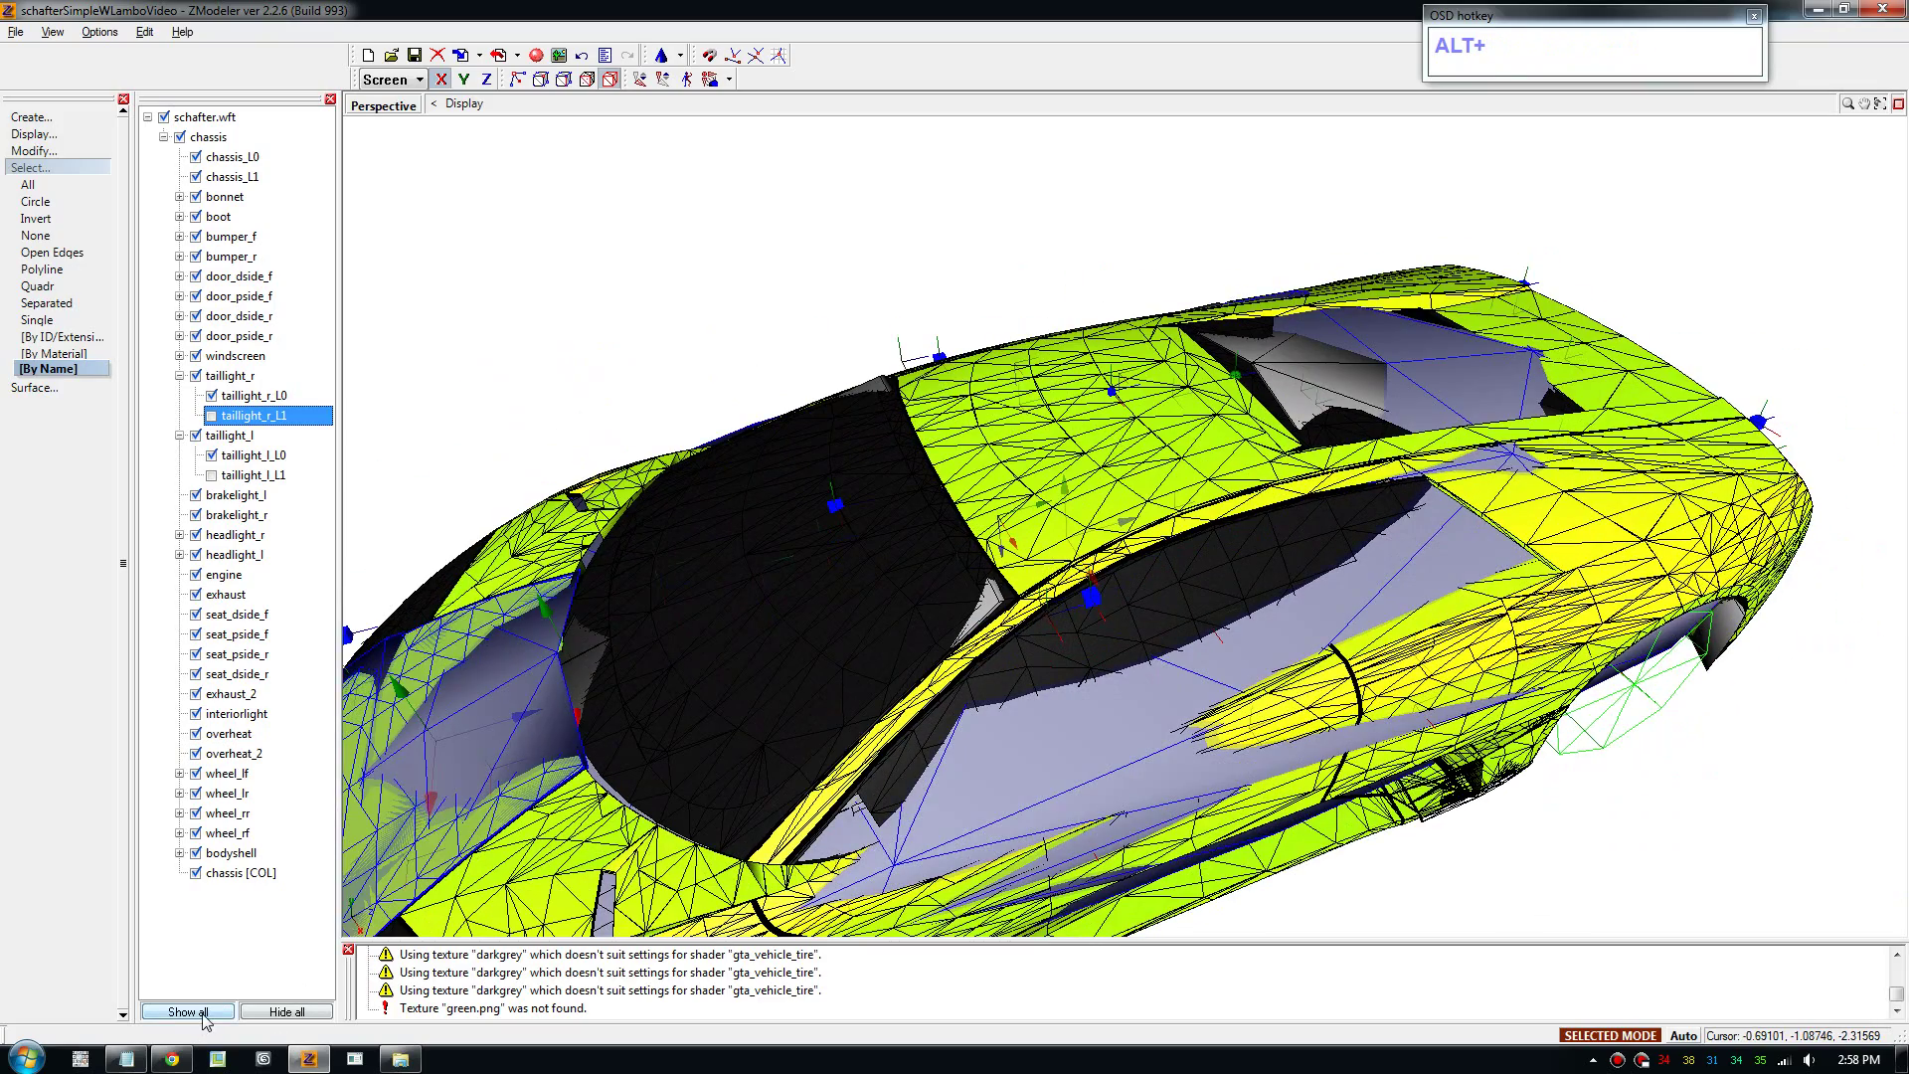
{"action": "left_click", "coordinate": [210, 1023]}
{"action": "left_click", "coordinate": [845, 750]}
{"action": "scroll", "scroll_direction": "down", "scroll_amount": 3}
{"action": "left_click", "coordinate": [1050, 823]}
{"action": "scroll", "scroll_direction": "up", "scroll_amount": 3}
{"action": "middle_click", "coordinate": [1008, 825]}
{"action": "left_click", "coordinate": [937, 821]}
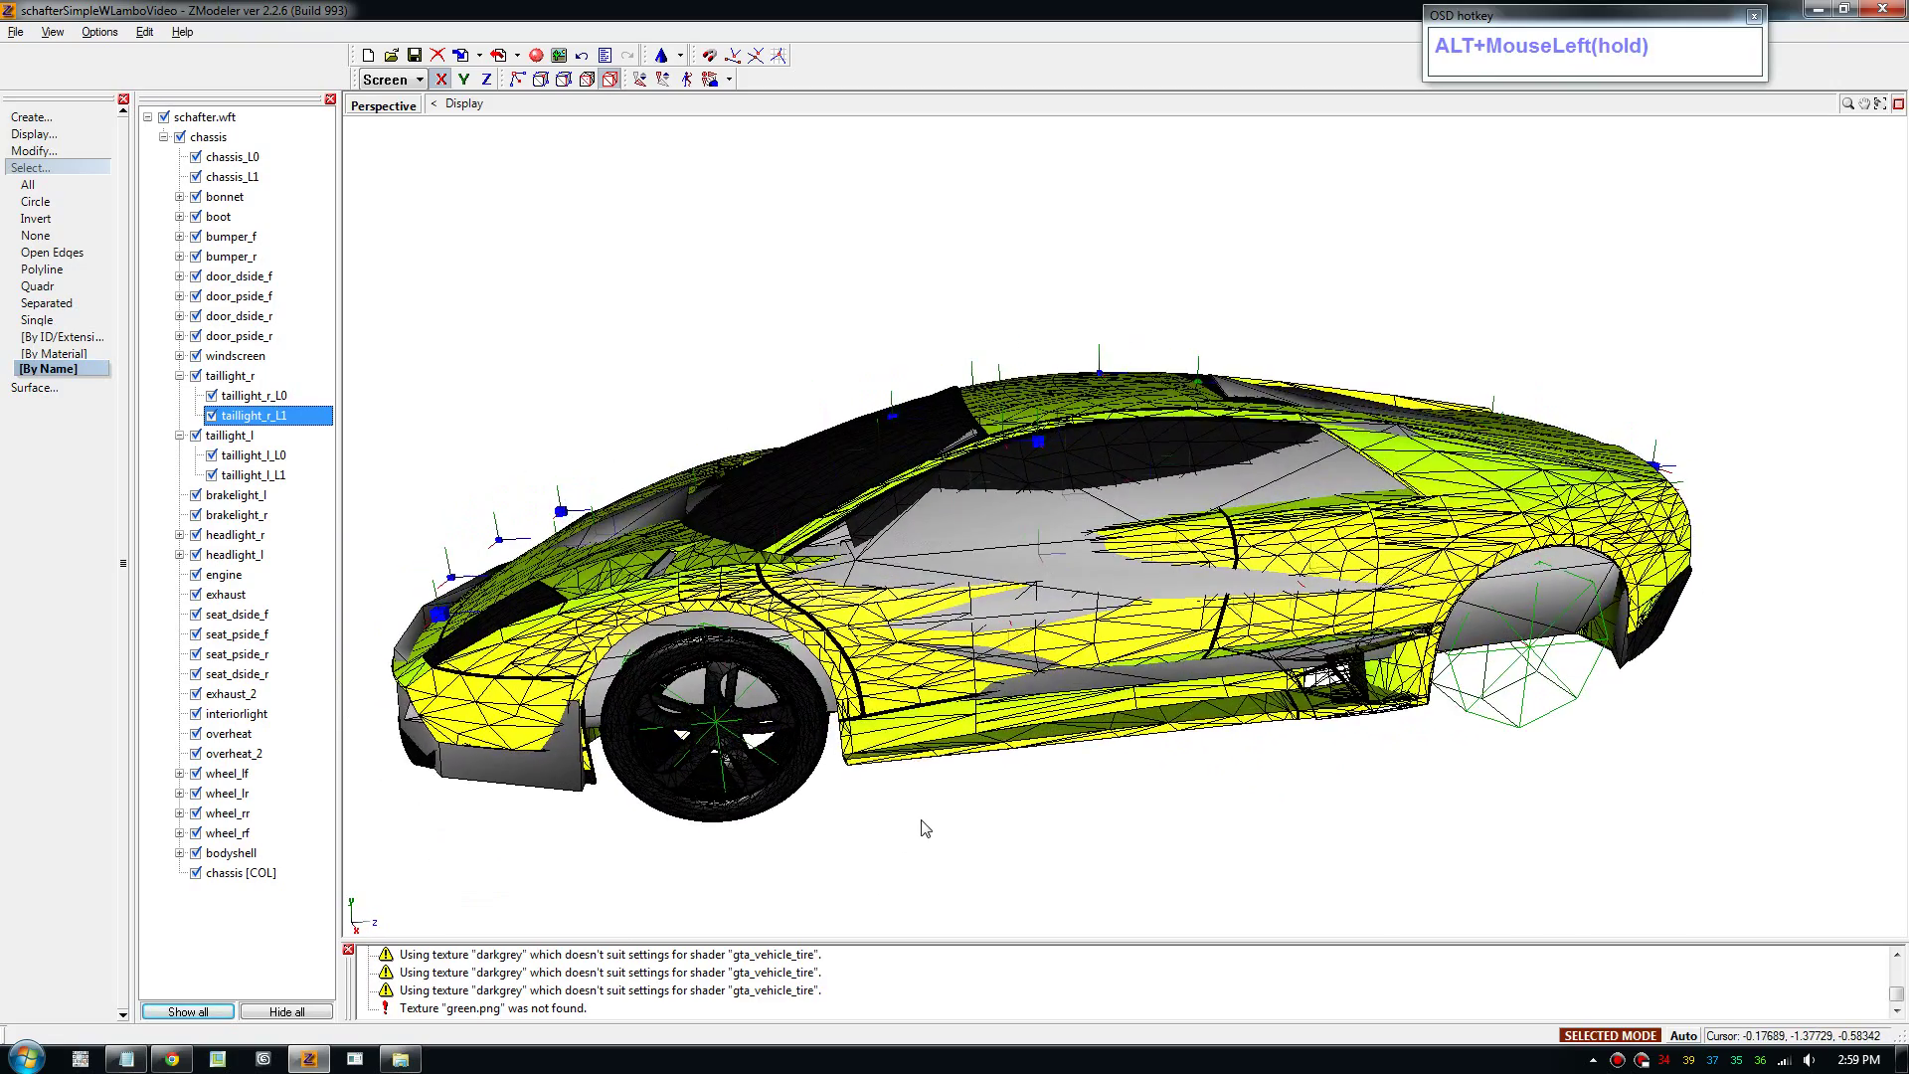
Orbit the view to the car's side and front corner to review the complete model.
{"action": "left_click_drag", "start_coordinate": [967, 828], "coordinate": [1053, 827]}
{"action": "middle_click", "coordinate": [1043, 656]}
{"action": "left_click_drag", "start_coordinate": [1049, 750], "coordinate": [1062, 767]}
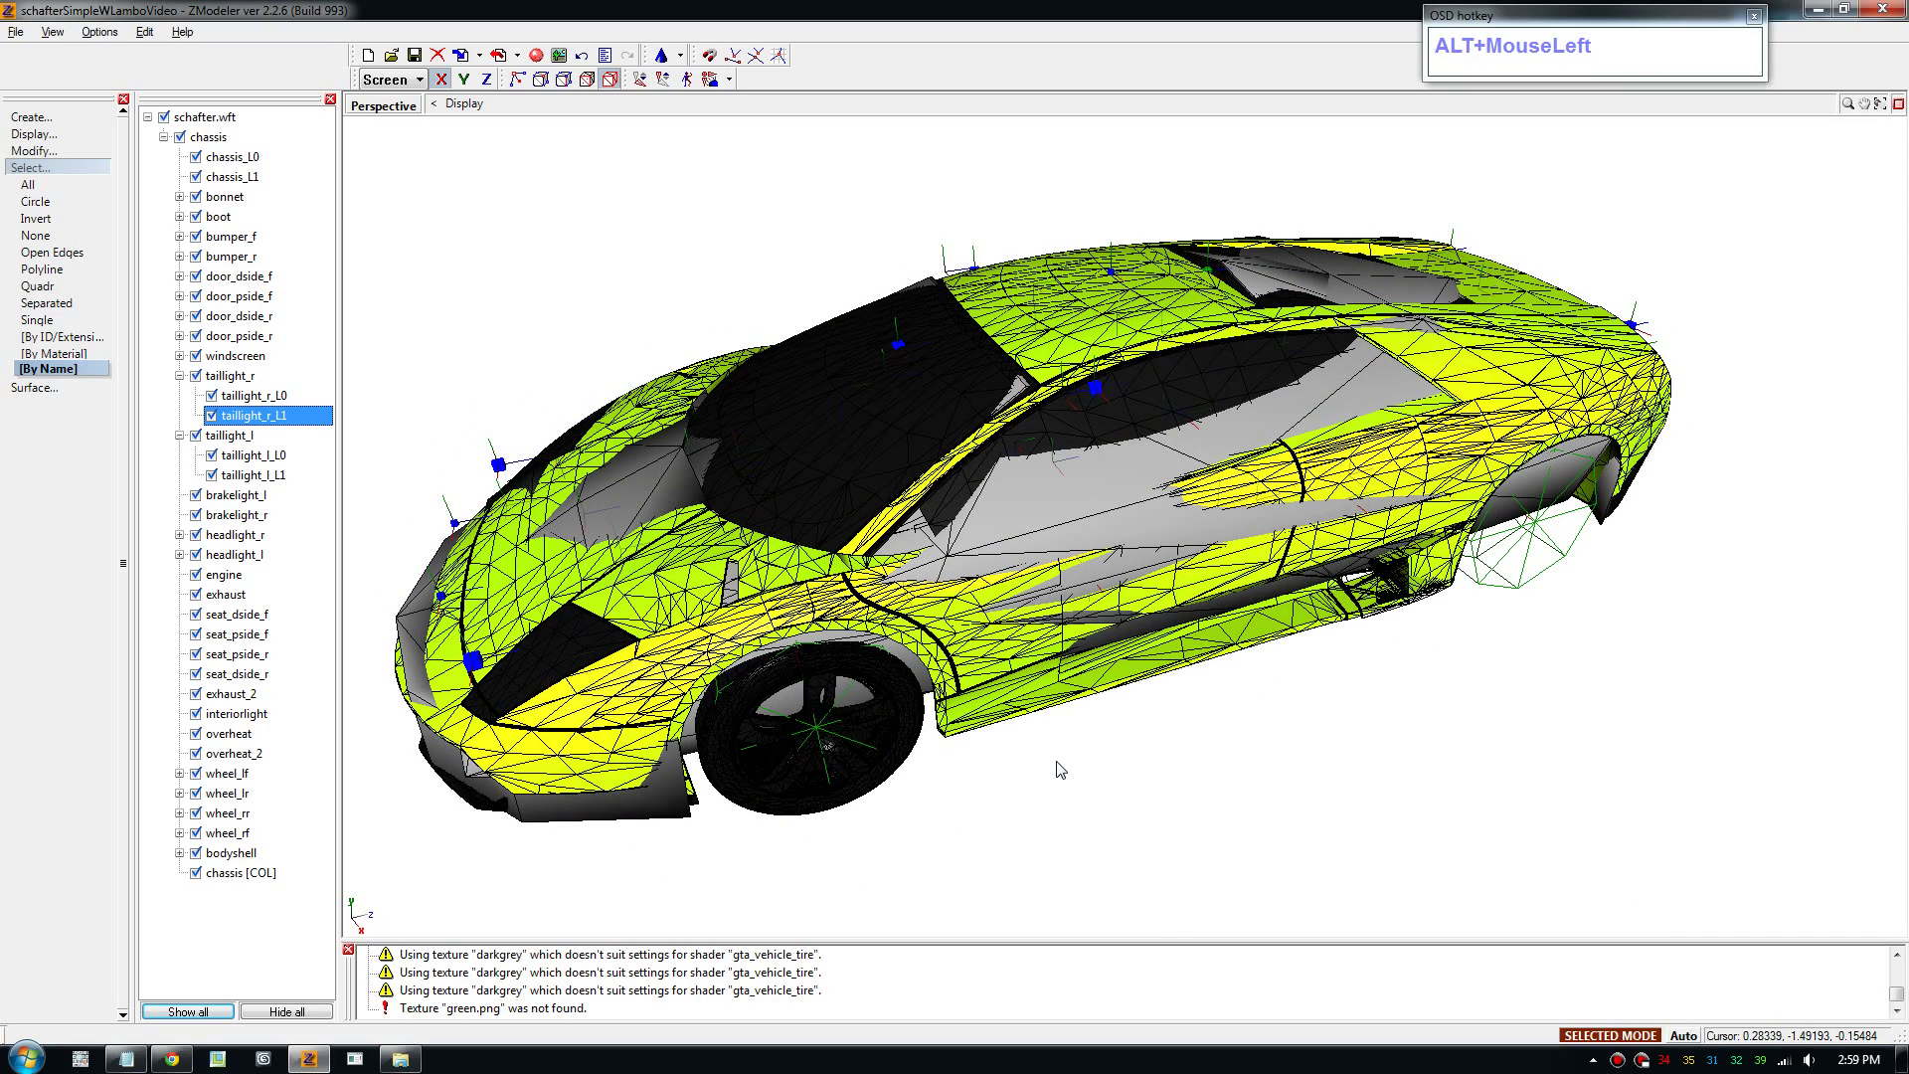
{"action": "left_click", "coordinate": [1062, 768]}
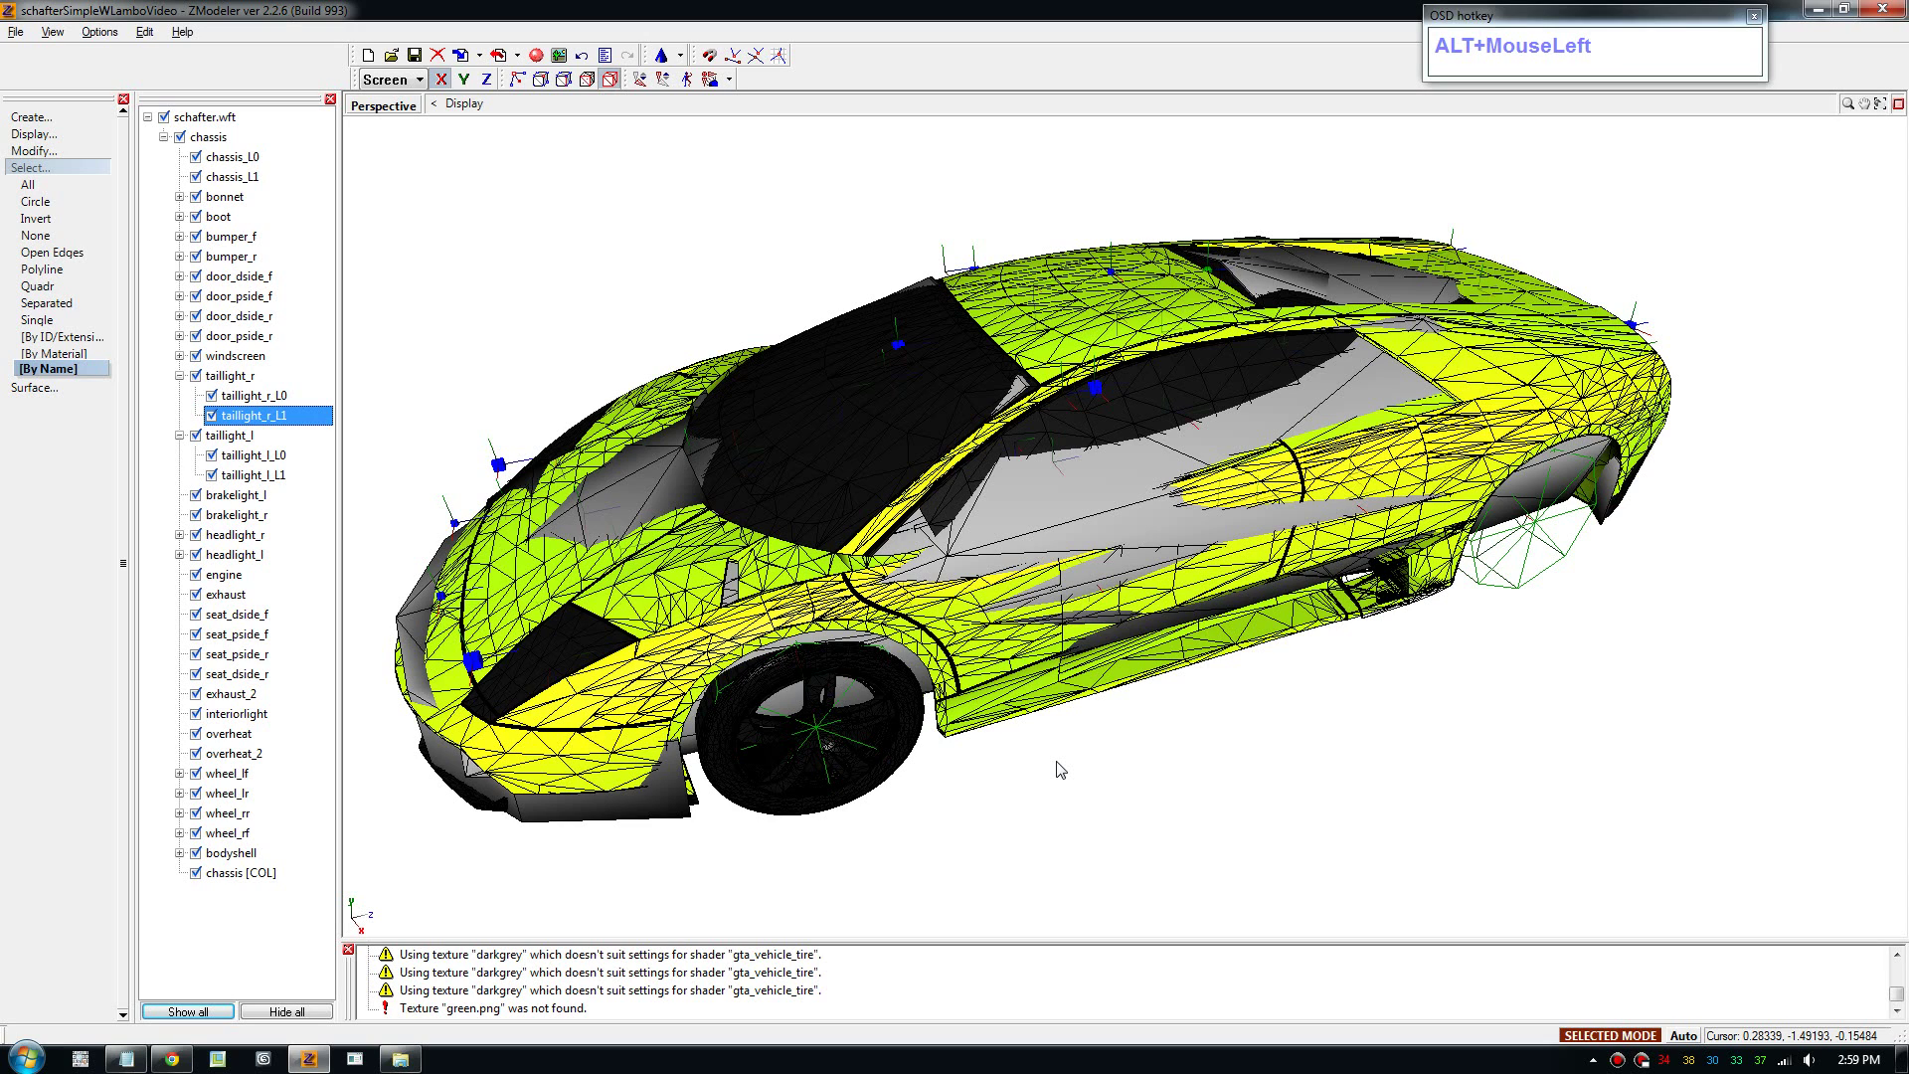